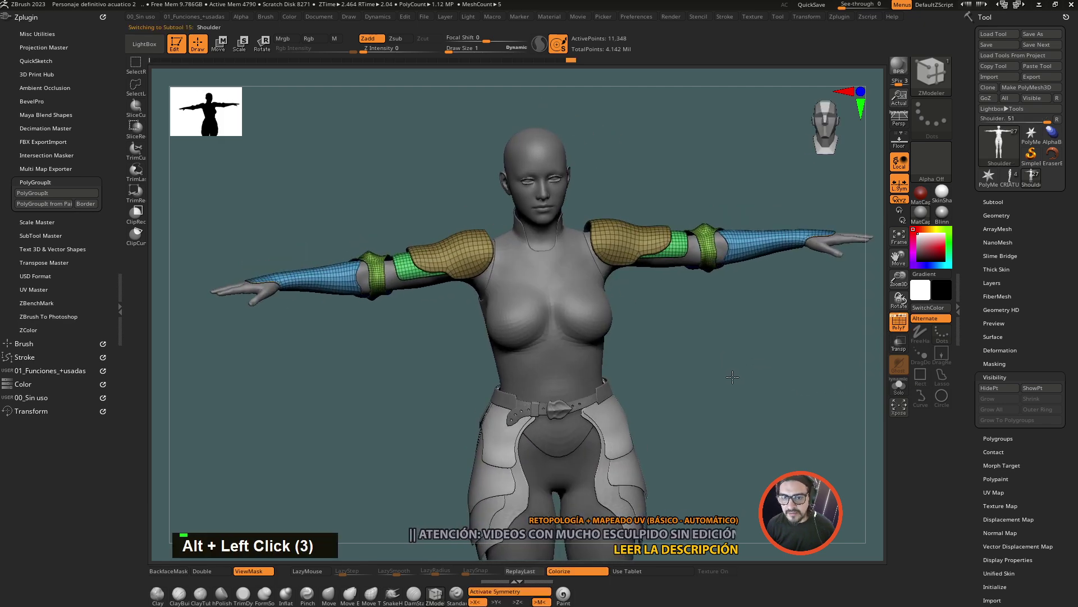
- Bring up the UV Master unwrapping options for the Shoulder subtool
click(743, 384)
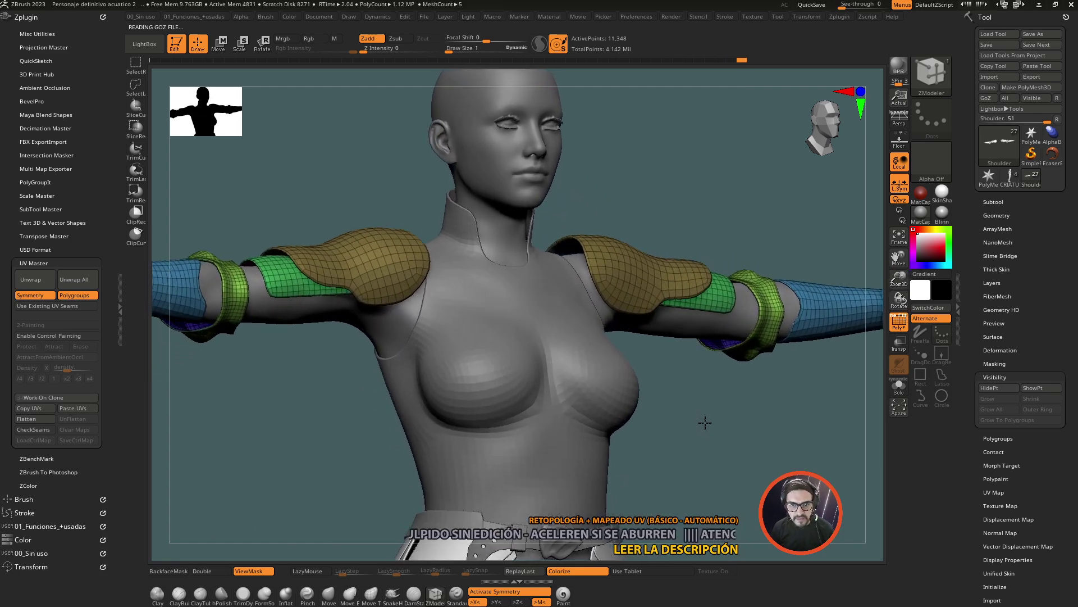
double_click(765, 426)
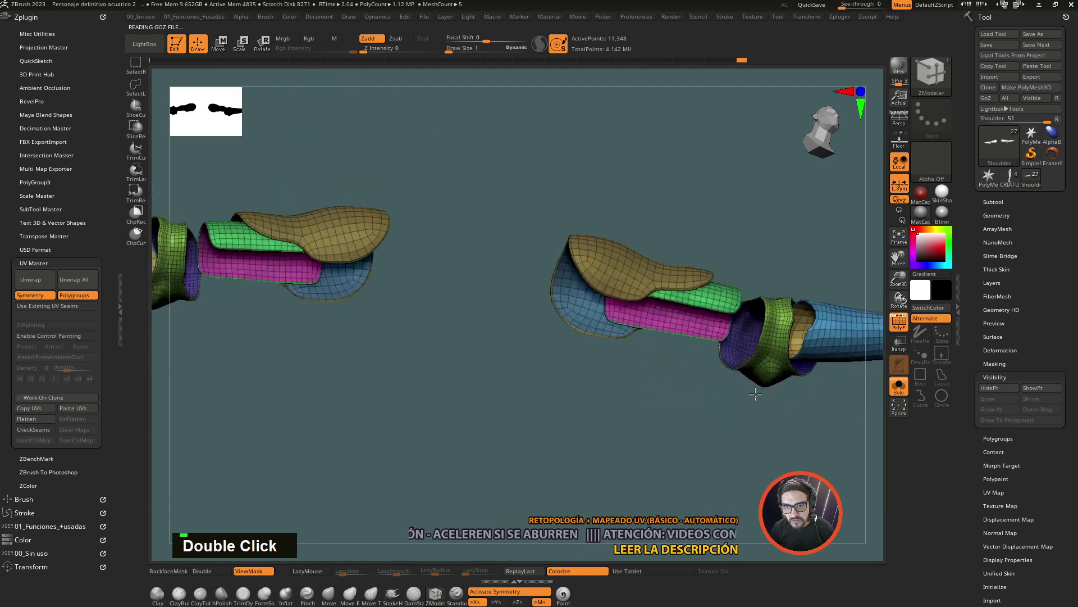
double_click(561, 413)
click(576, 451)
double_click(503, 463)
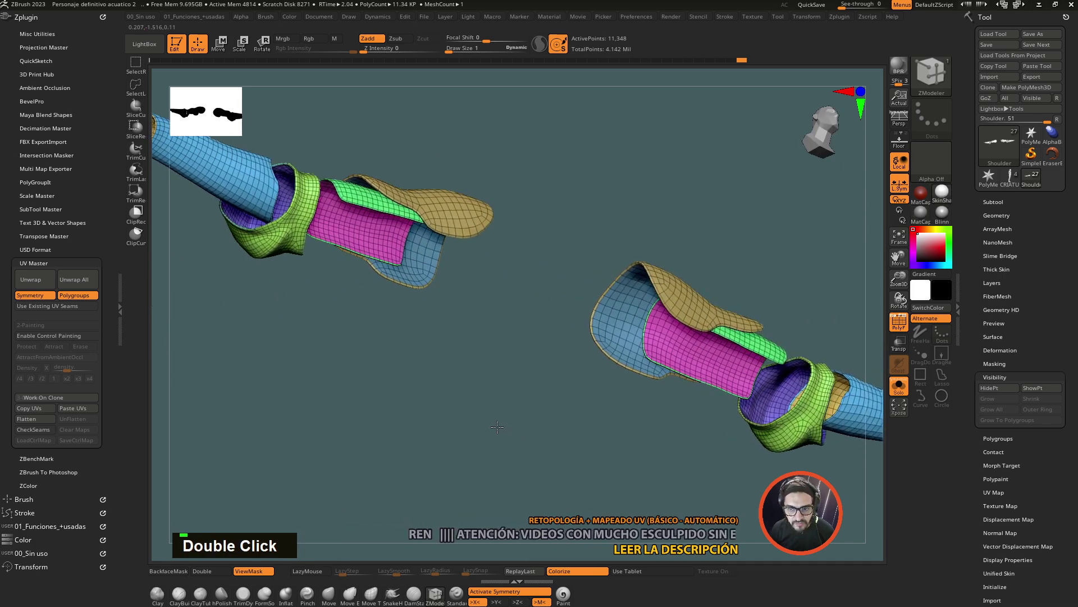
click(392, 313)
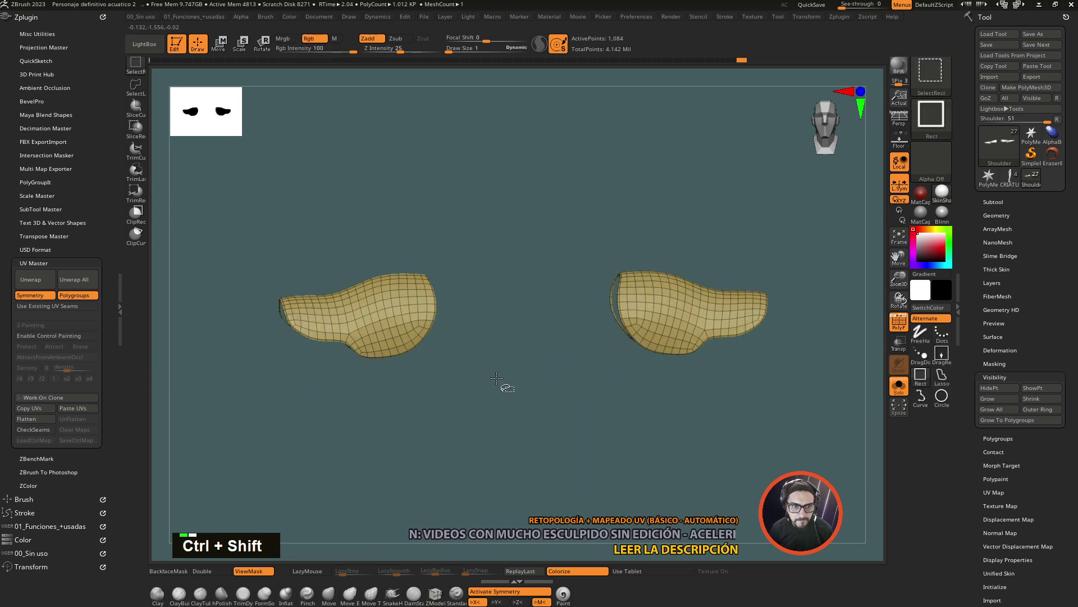
click(486, 388)
click(459, 405)
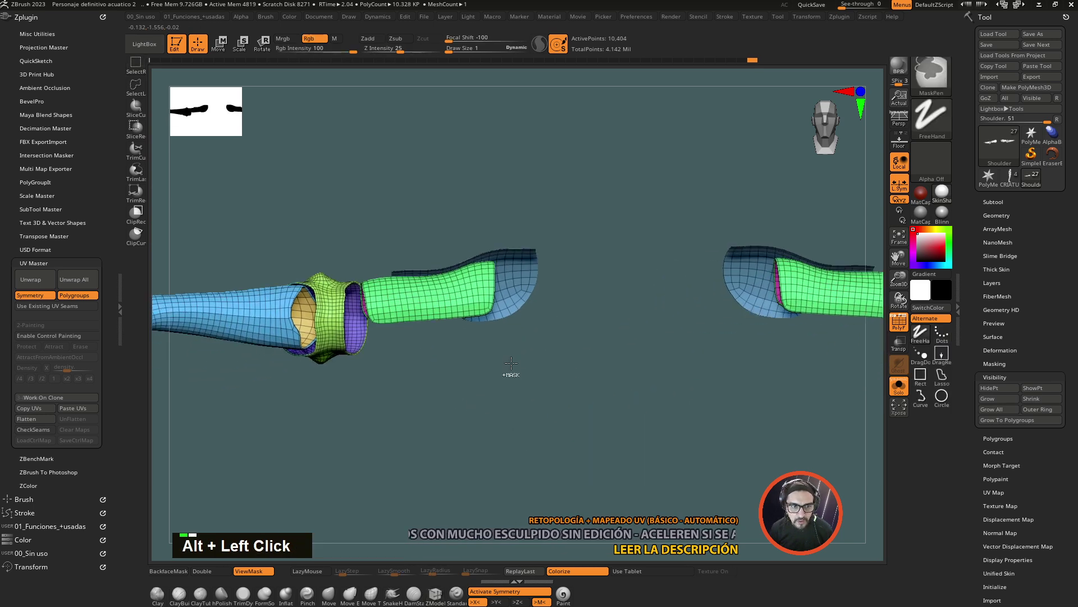
click(516, 284)
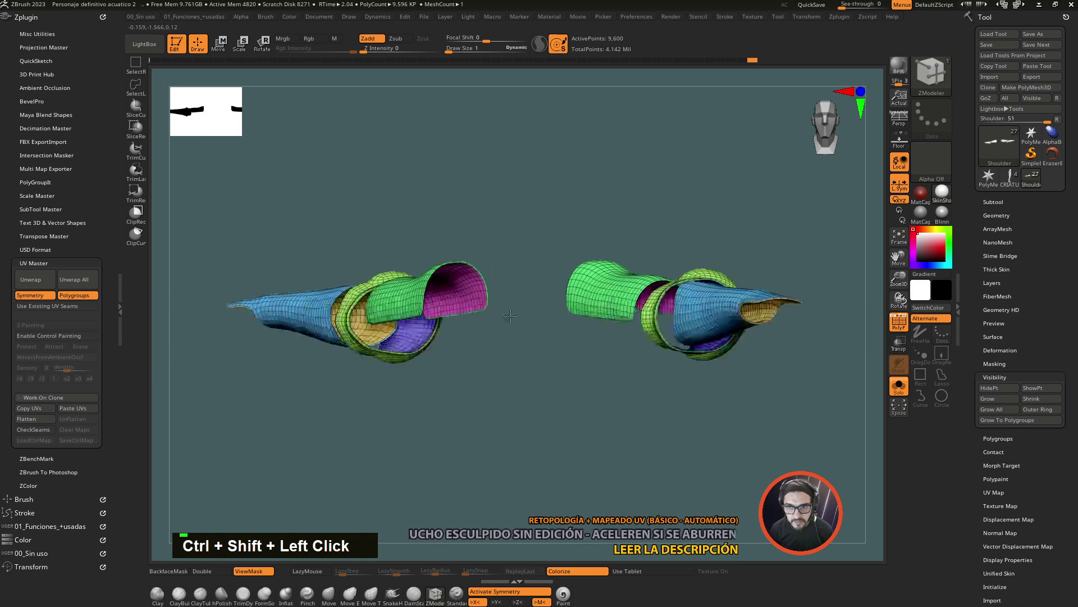
click(669, 407)
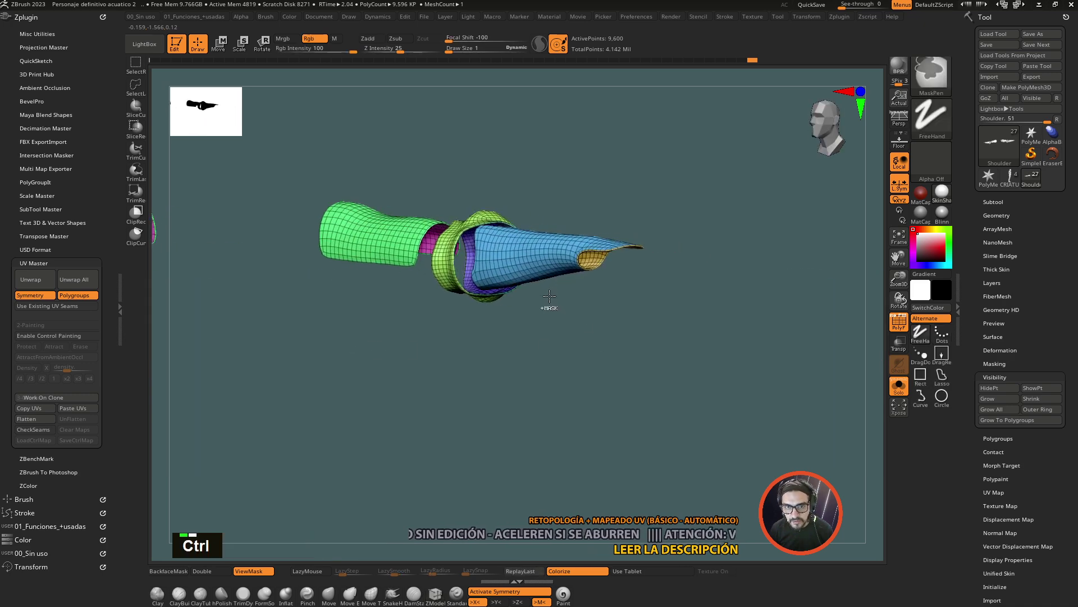
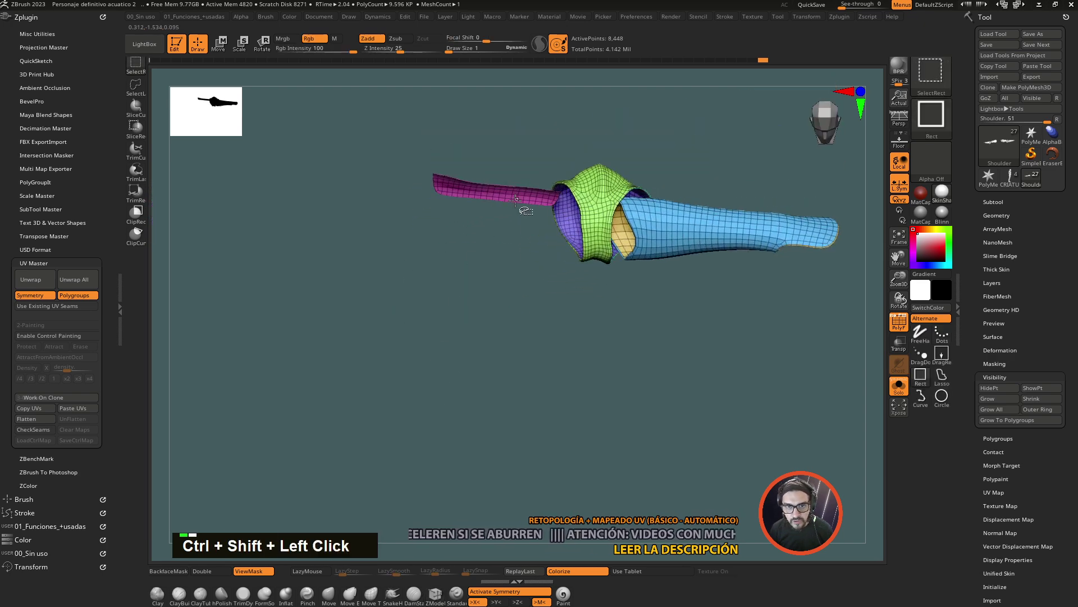
click(515, 197)
click(607, 183)
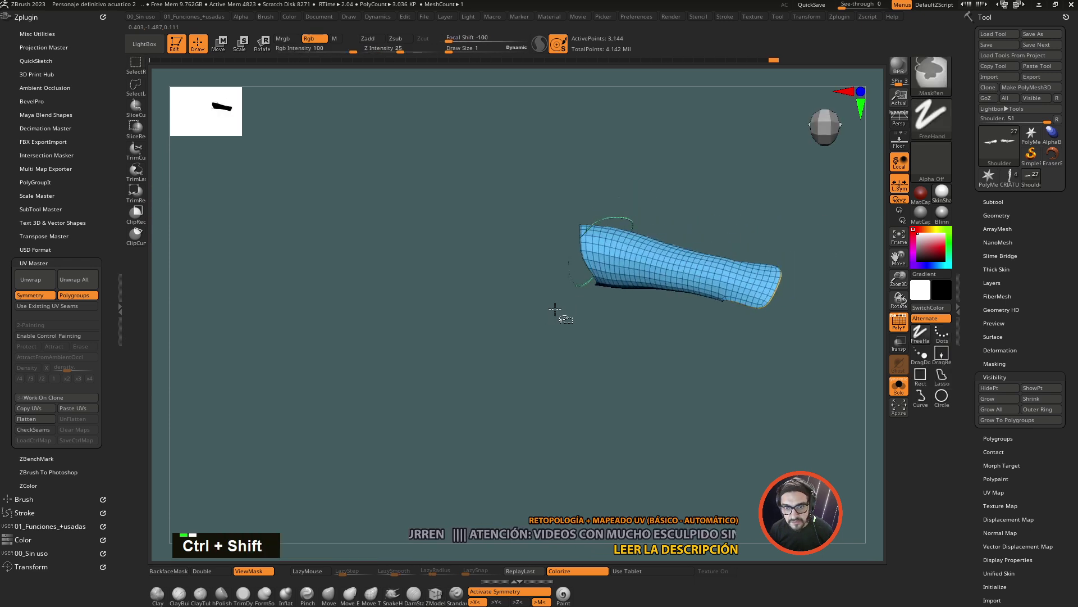
click(478, 318)
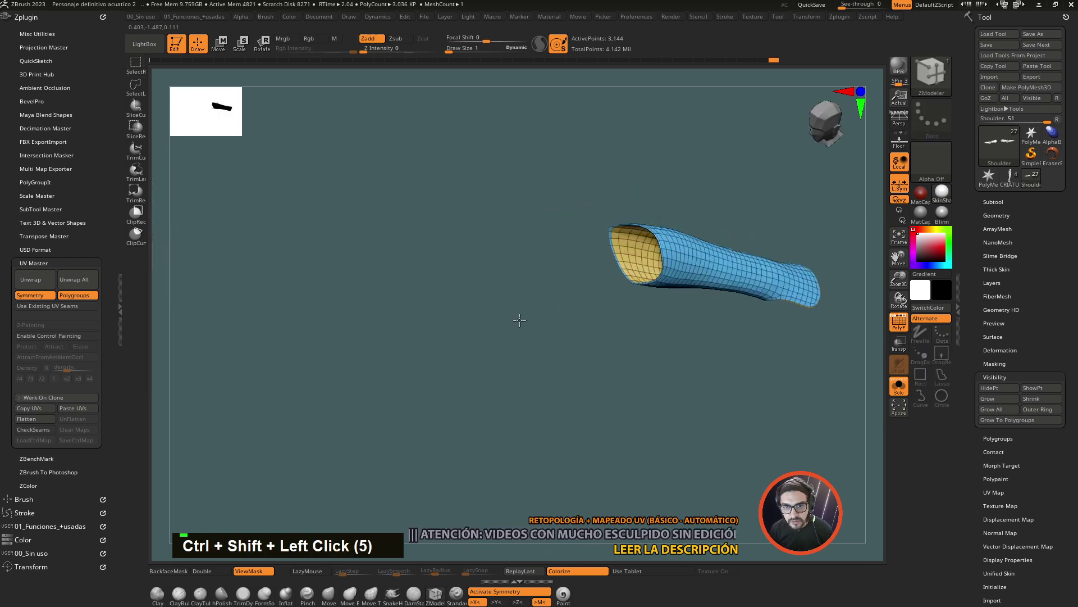
click(463, 337)
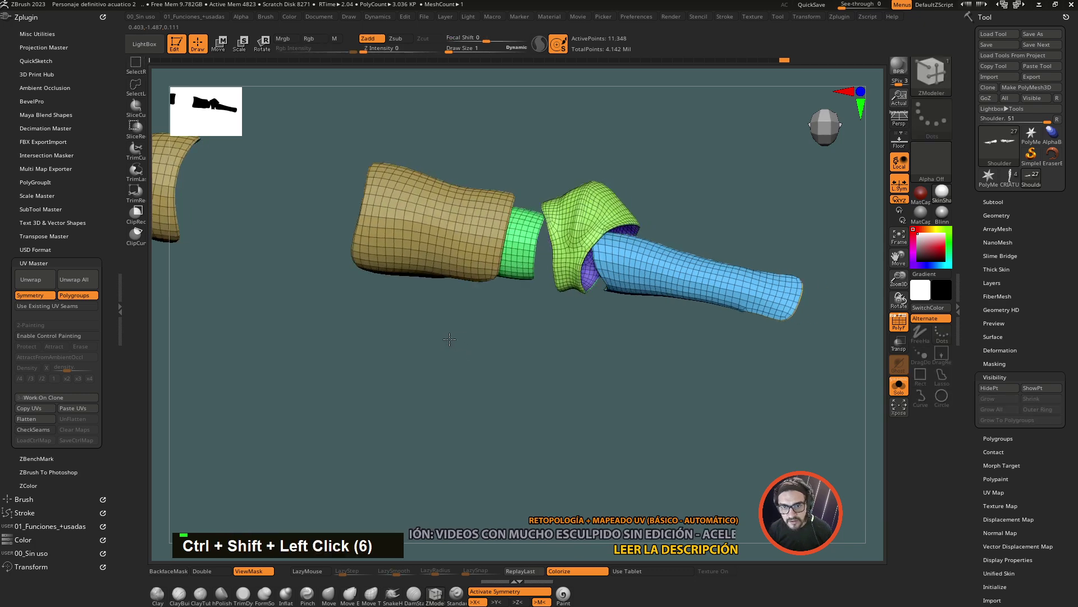
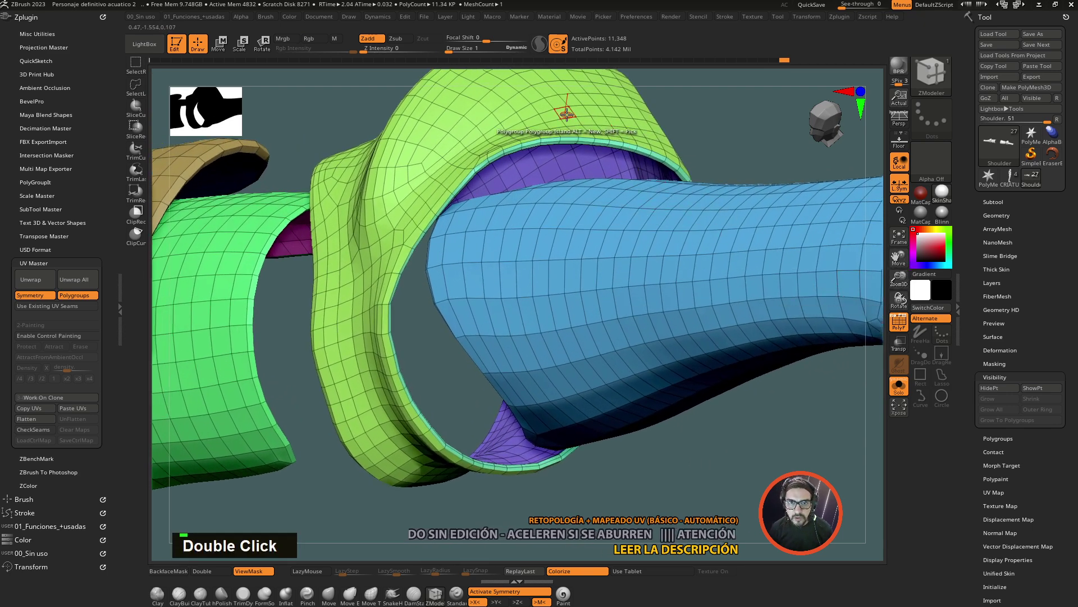
- Zoom into the elbow ring and step through its faces with the PolyGroupIt tool
key(space)
key(space)
key(space)
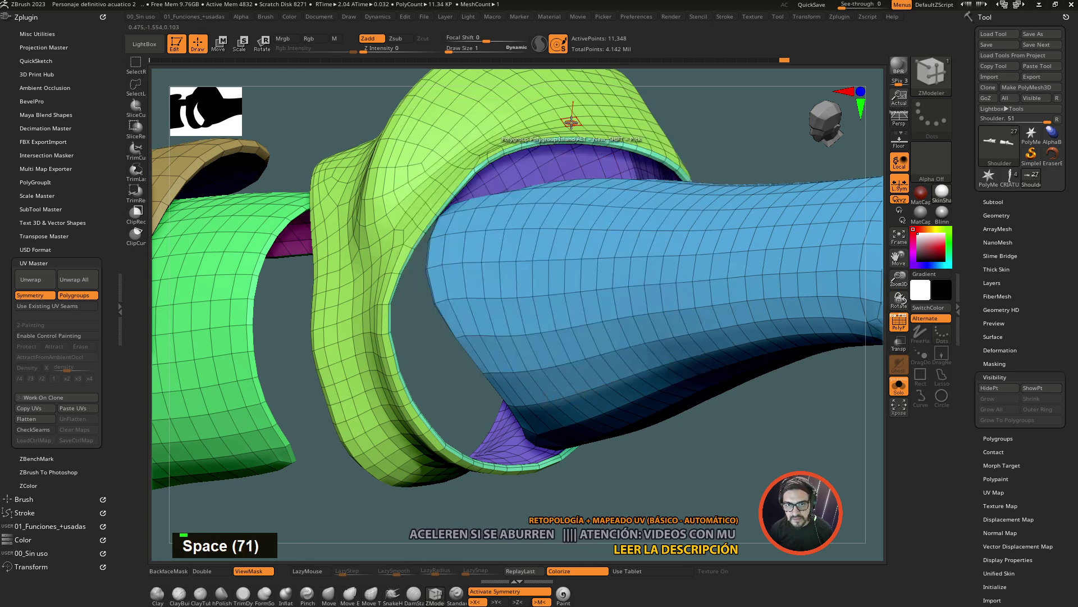
key(space)
key(space)
key(space)
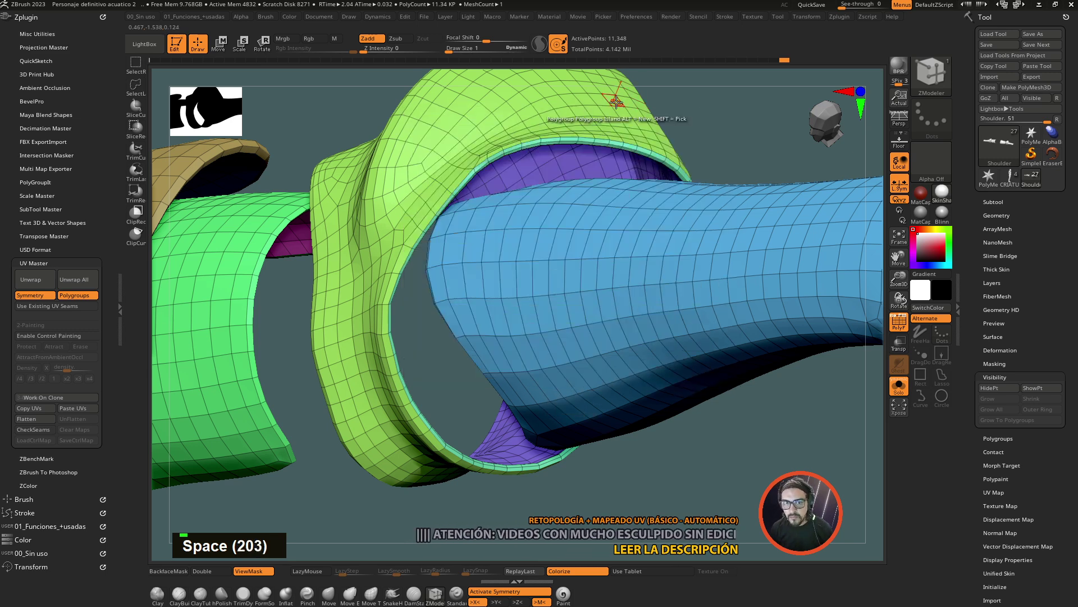
- Assign the elbow ring its own new polygroup, undoing one stray assignment
key(space)
key(space)
key(space)
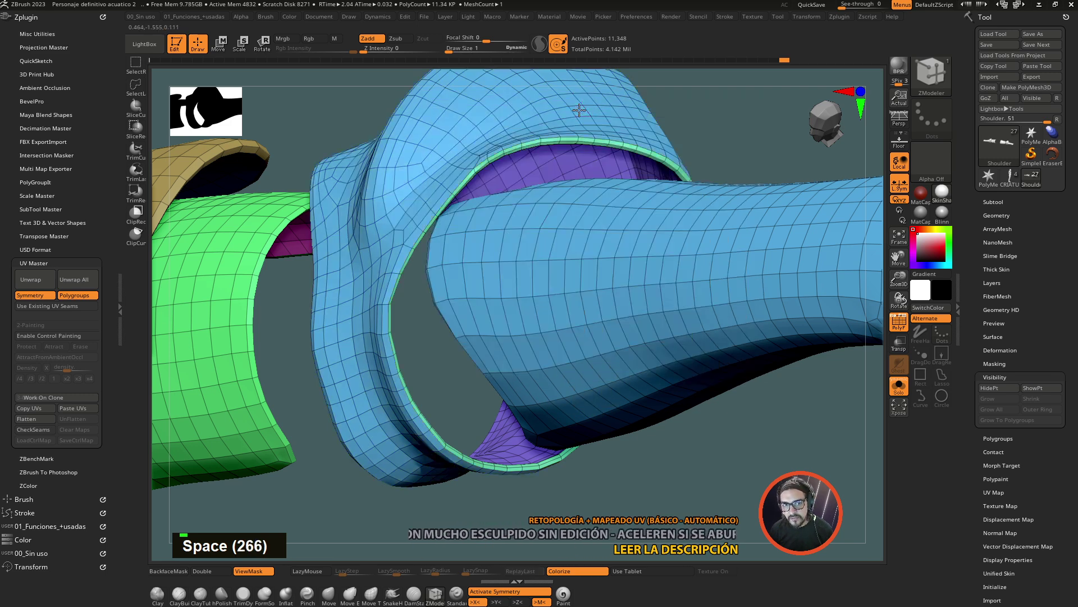
key(space)
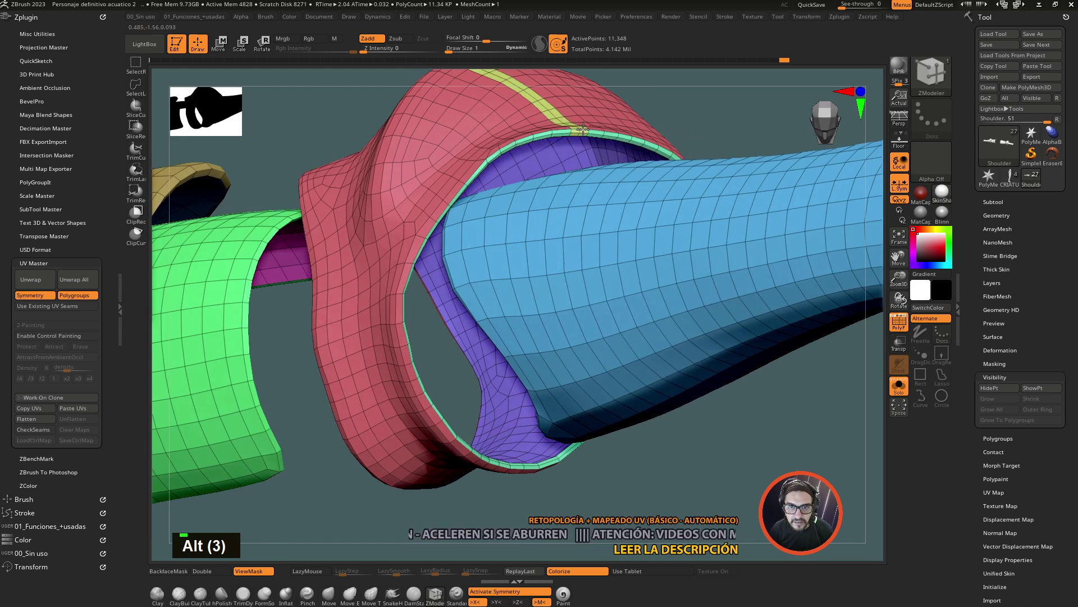
key(ctrl+z)
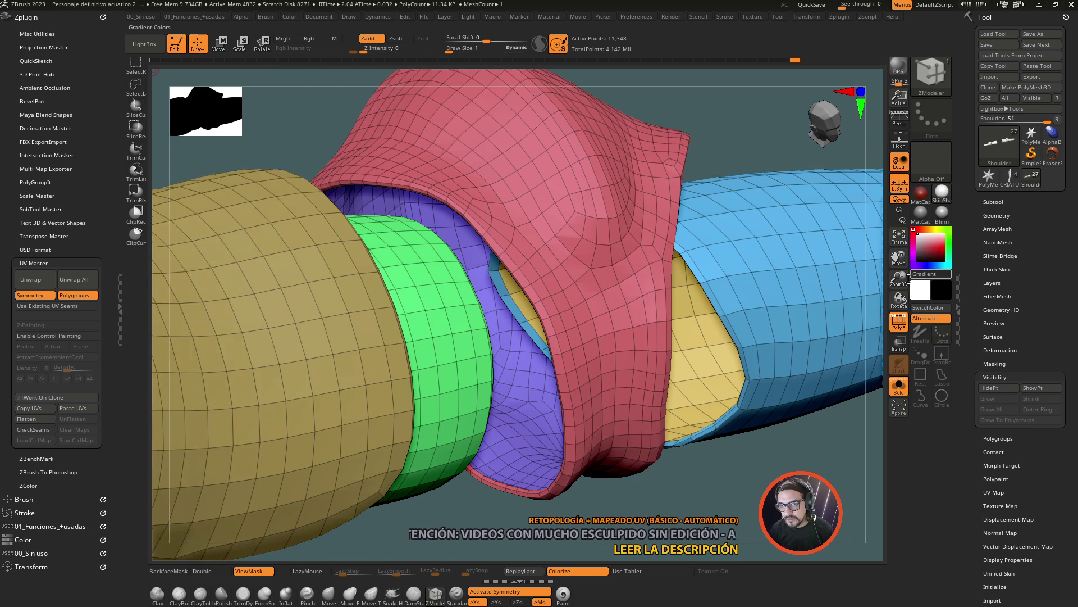
click(632, 327)
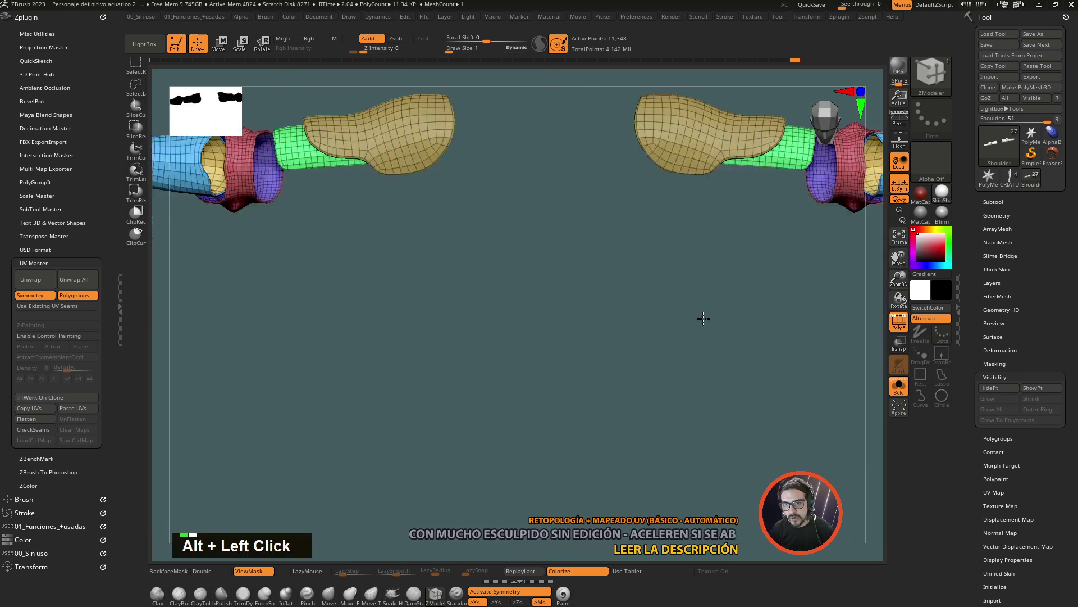
- Unwrap the arm armor, flatten to preview the UV islands, then unflatten back to 3D
click(645, 310)
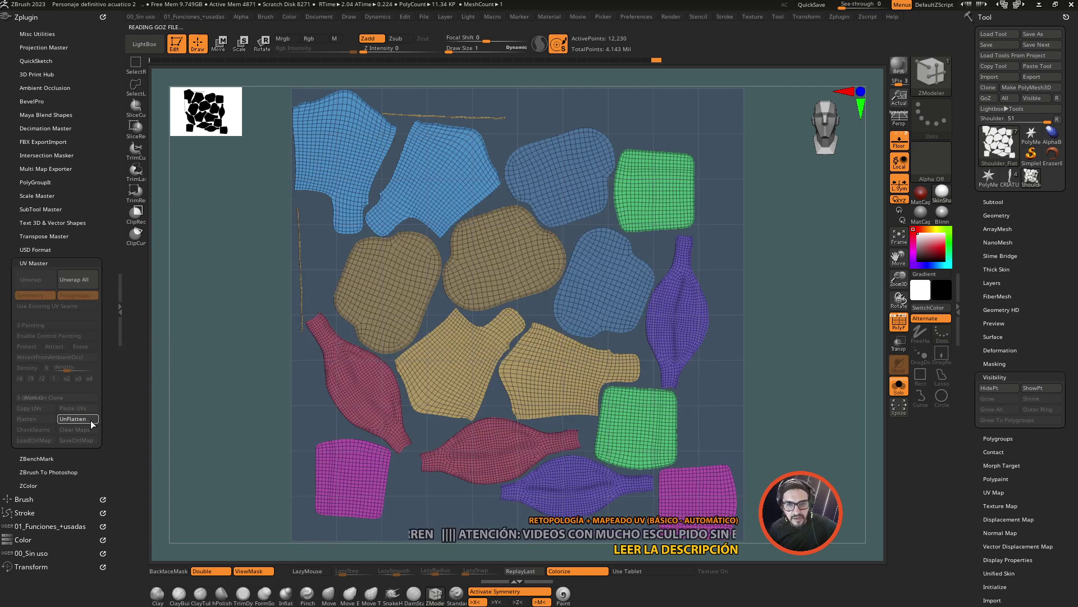
click(418, 344)
click(321, 470)
click(466, 265)
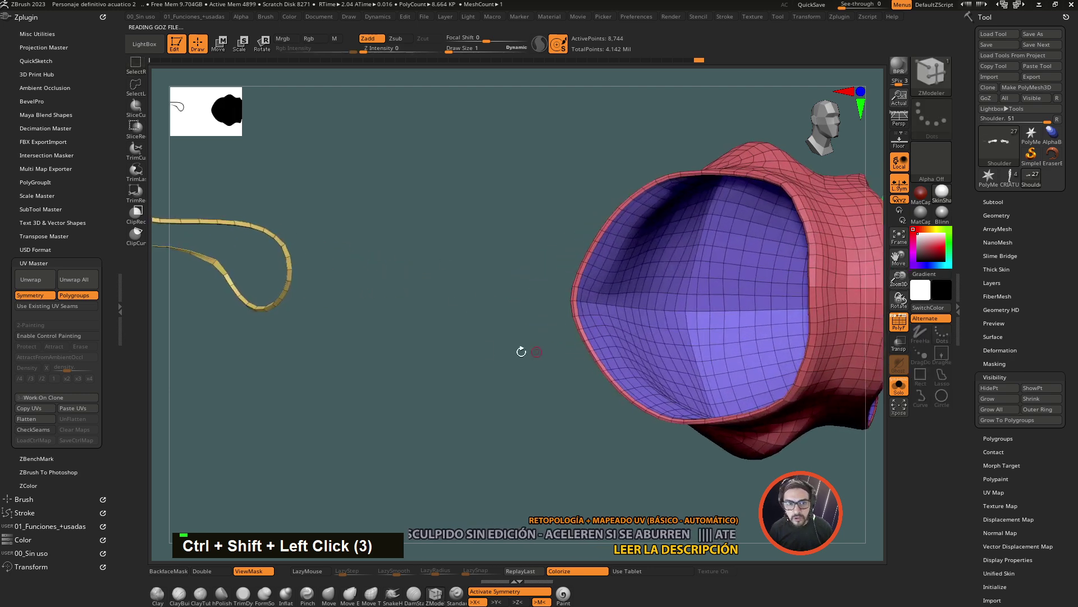
- Give the forearm guard its own polygroup, then make the Coraza chest armor subtool active
click(382, 351)
click(373, 395)
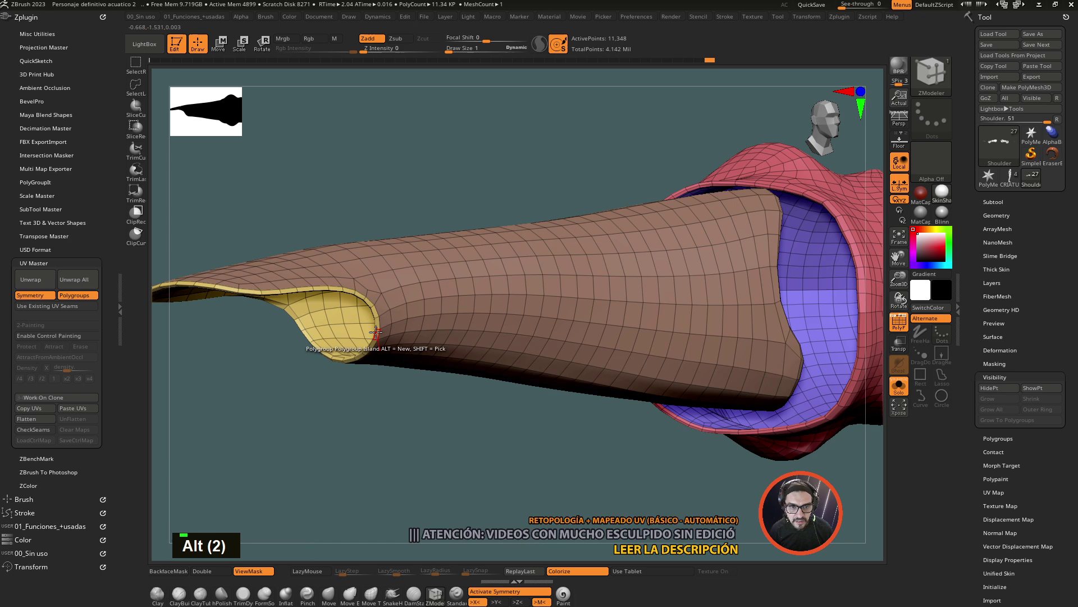
click(481, 453)
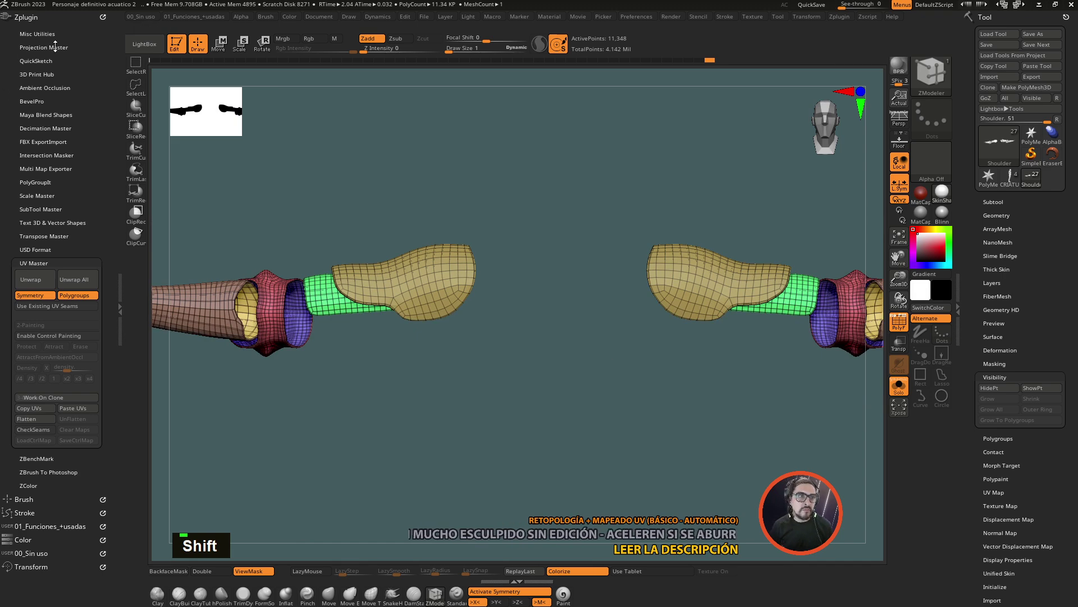
click(544, 414)
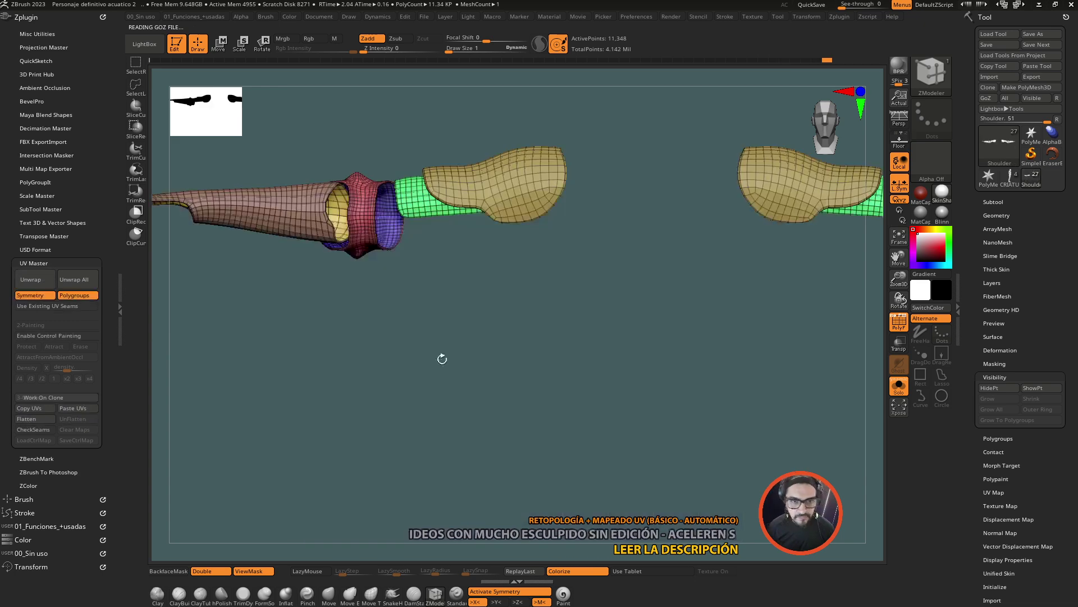
click(846, 415)
- Polygroup the armhole and collar interior loops purple and hide those inner faces
click(593, 386)
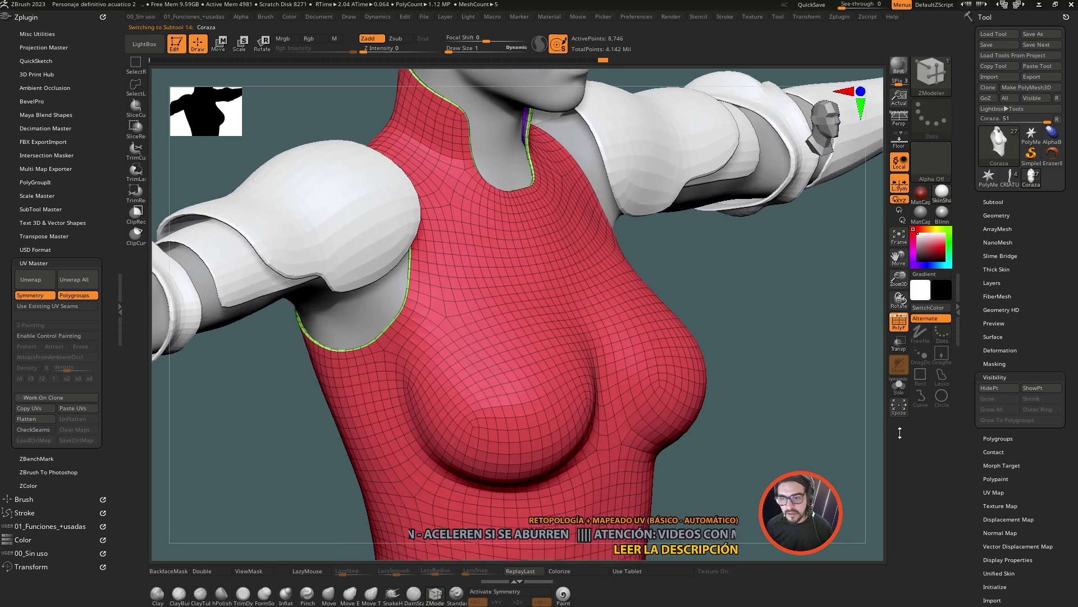
double_click(814, 368)
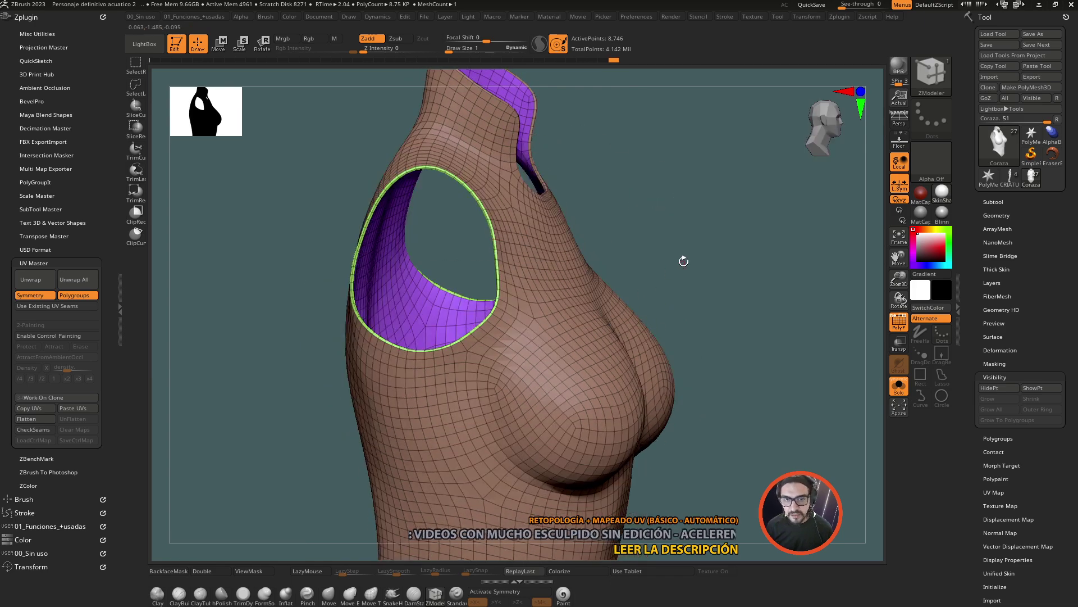
key(x)
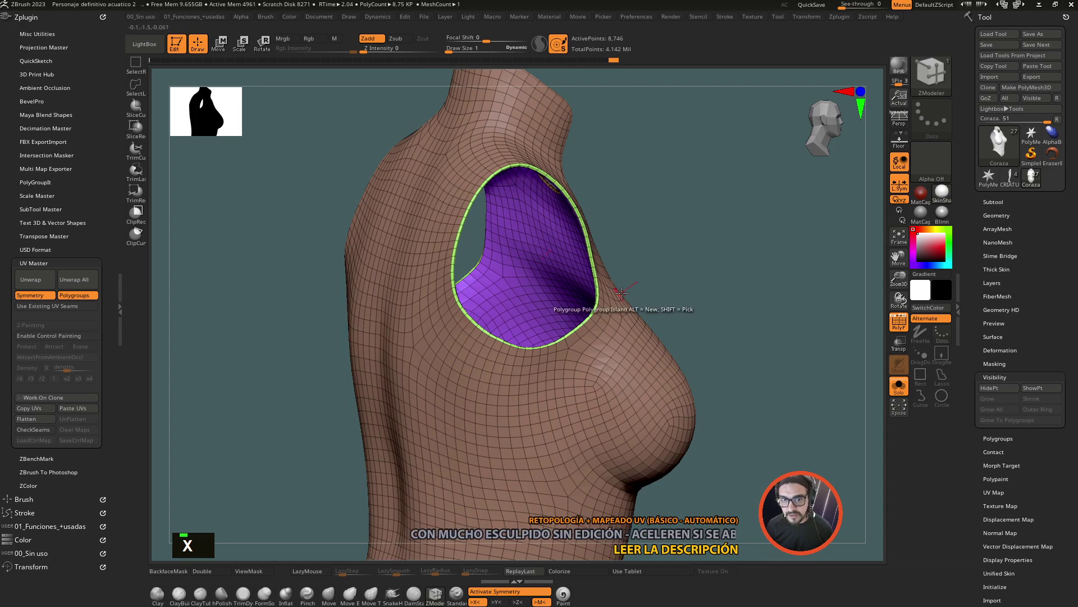
double_click(772, 246)
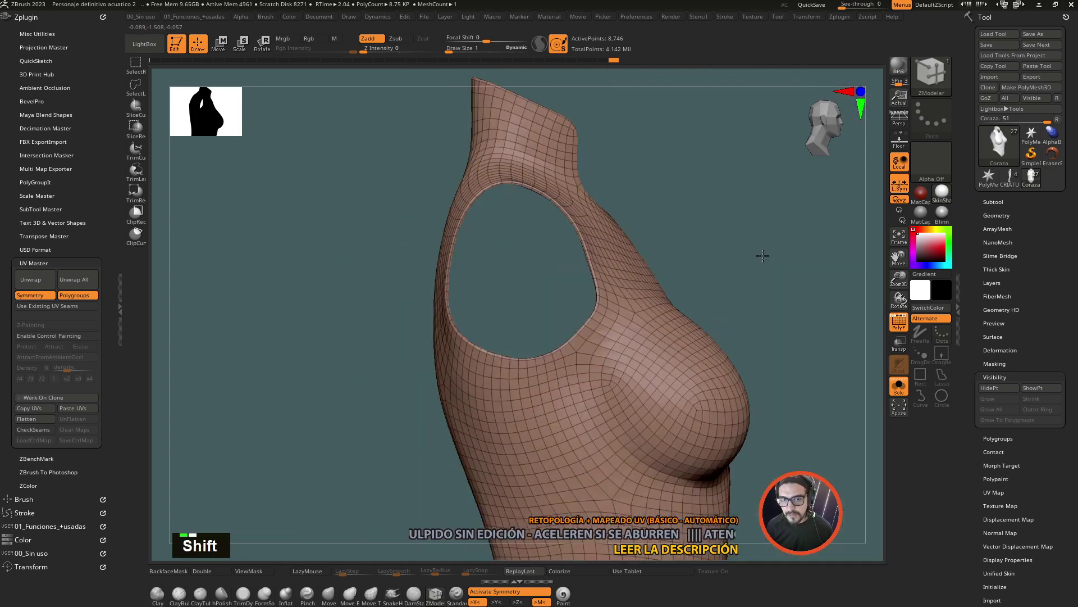
- Inspect the outer corset surface, then show the hidden inner faces again
click(800, 303)
click(797, 285)
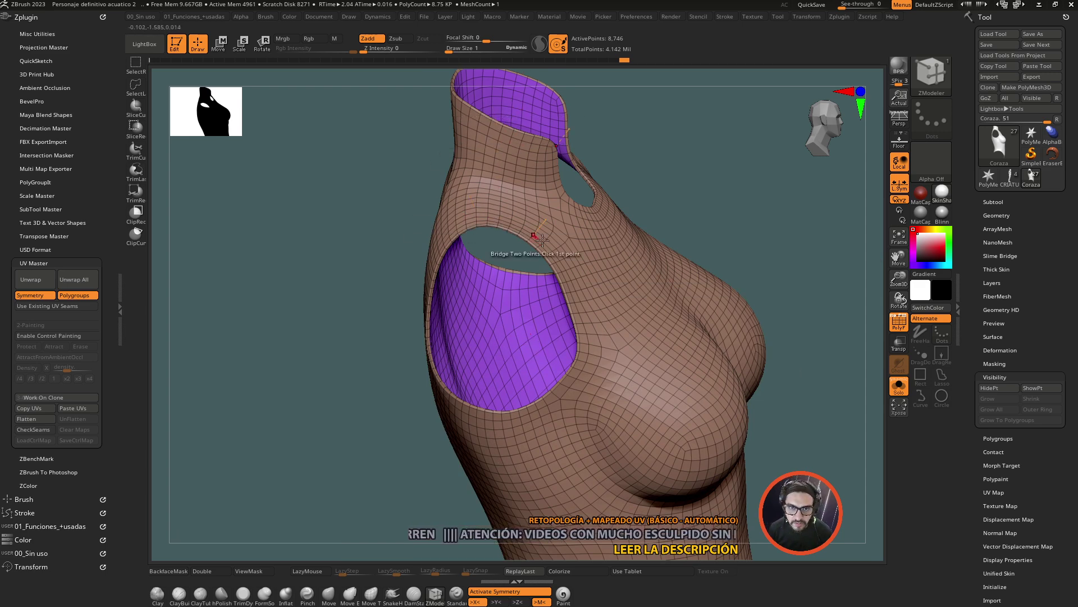
click(740, 218)
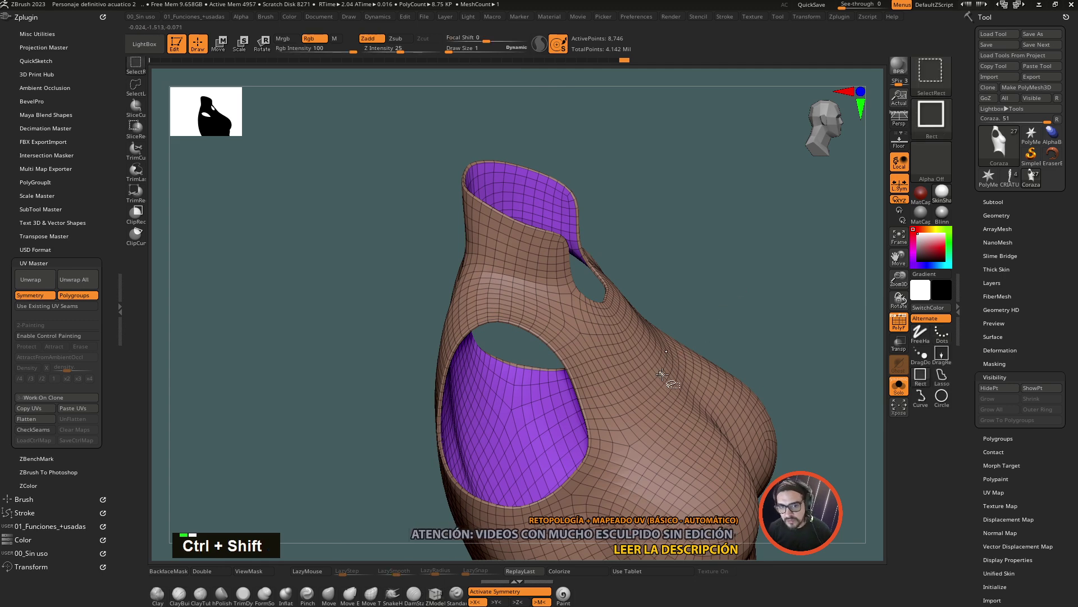
- Hide the purple inner faces and try polyloop actions at the shoulder, undoing them
click(631, 392)
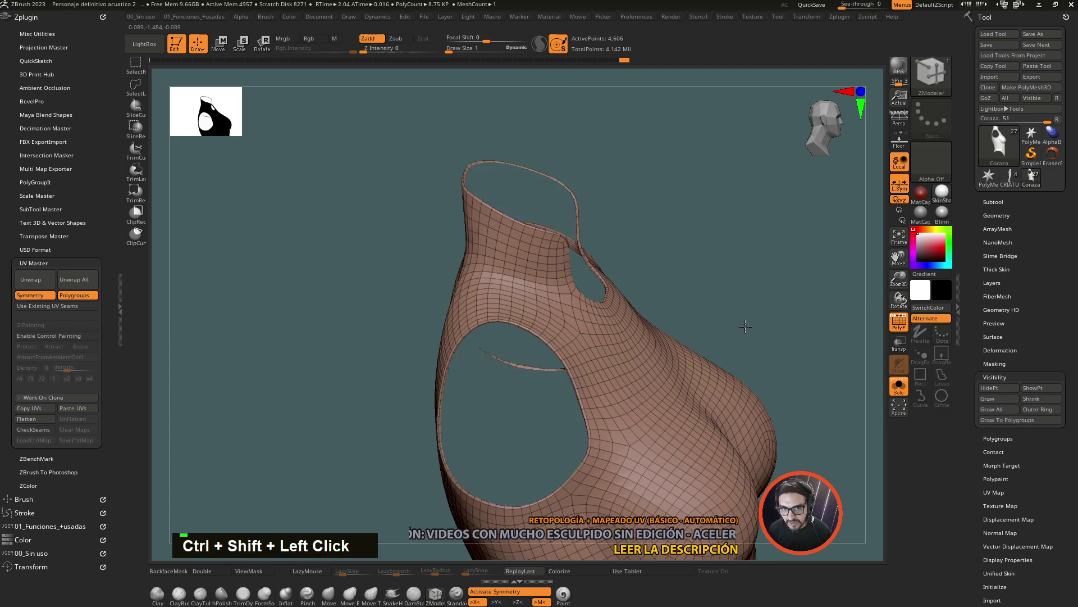
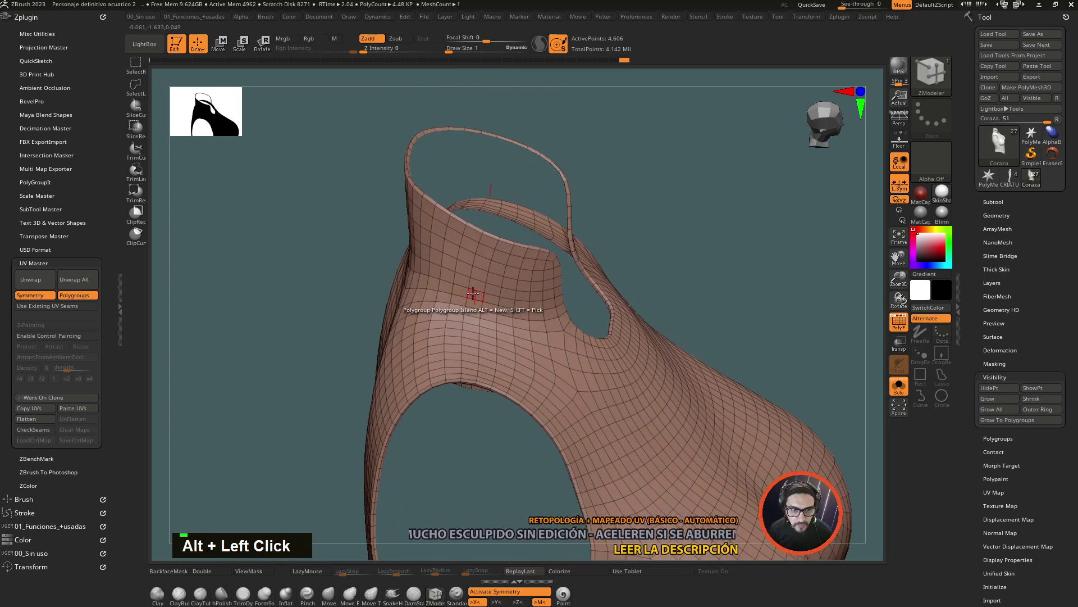
key(space)
key(space)
key(space)
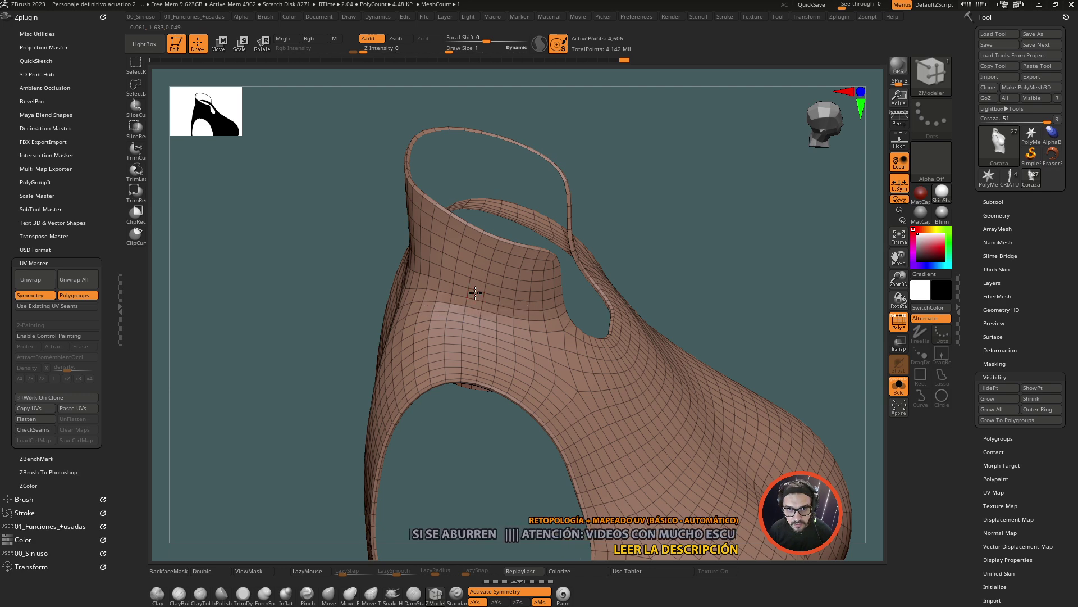
key(ctrl+z)
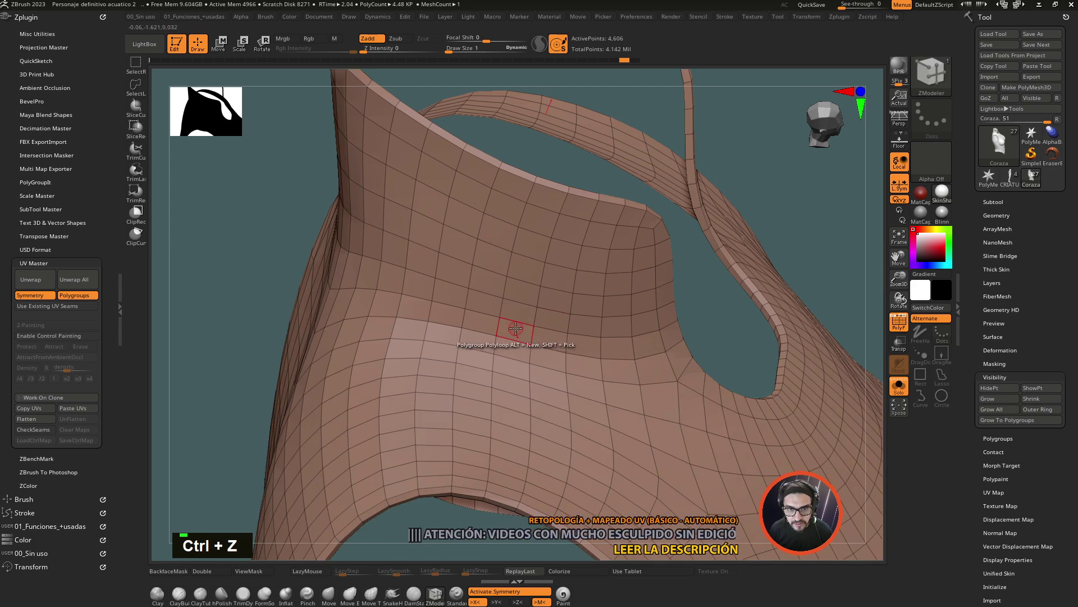
key(ctrl+z)
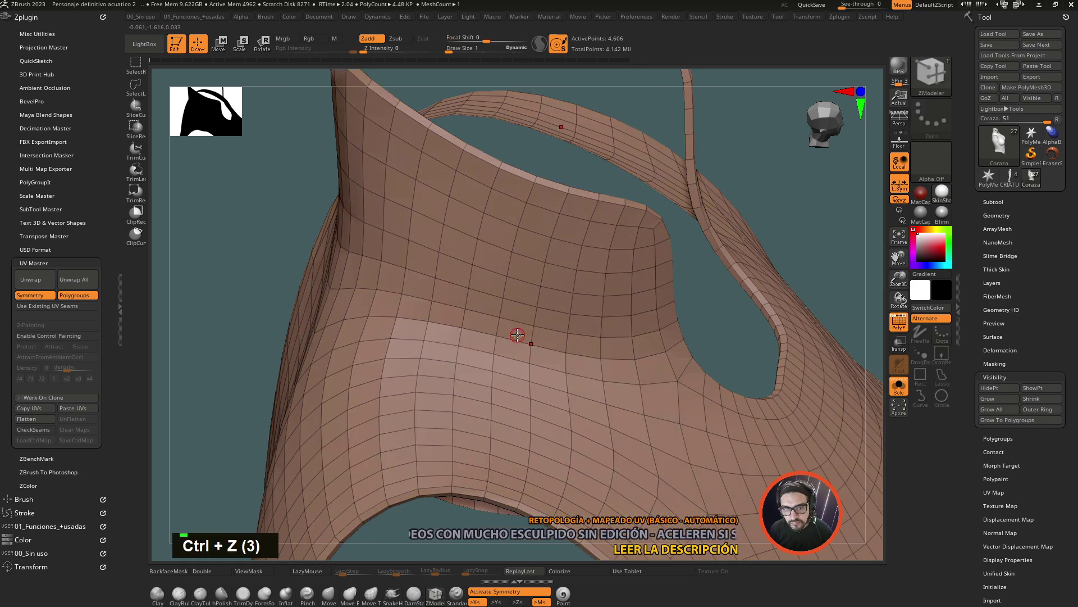
- Set the ZModeler brush to assign polygroups along whole polygon loops
key(space)
key(space)
key(space)
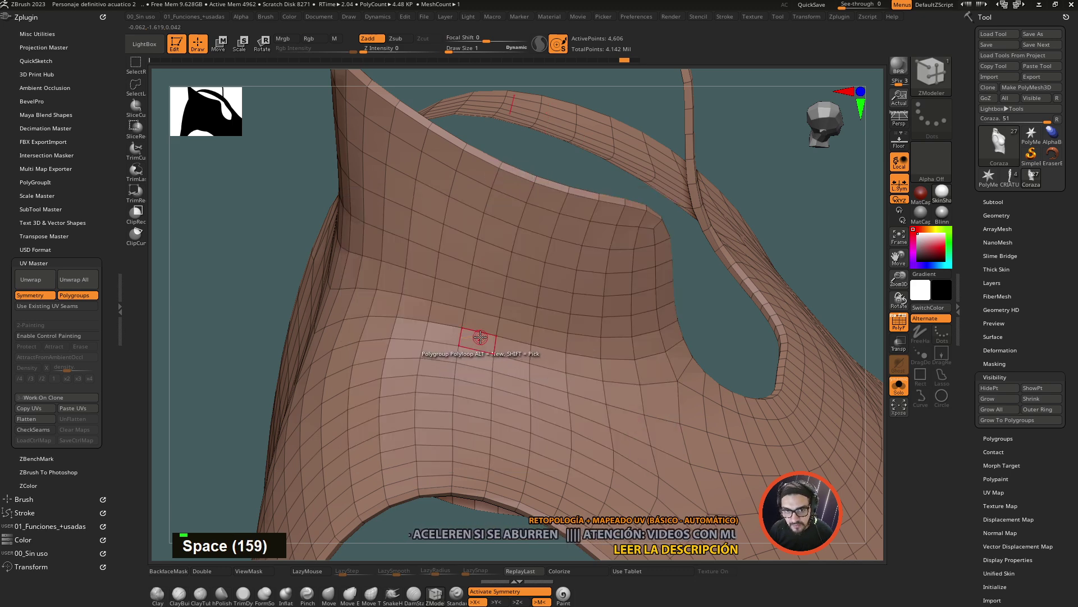
key(space)
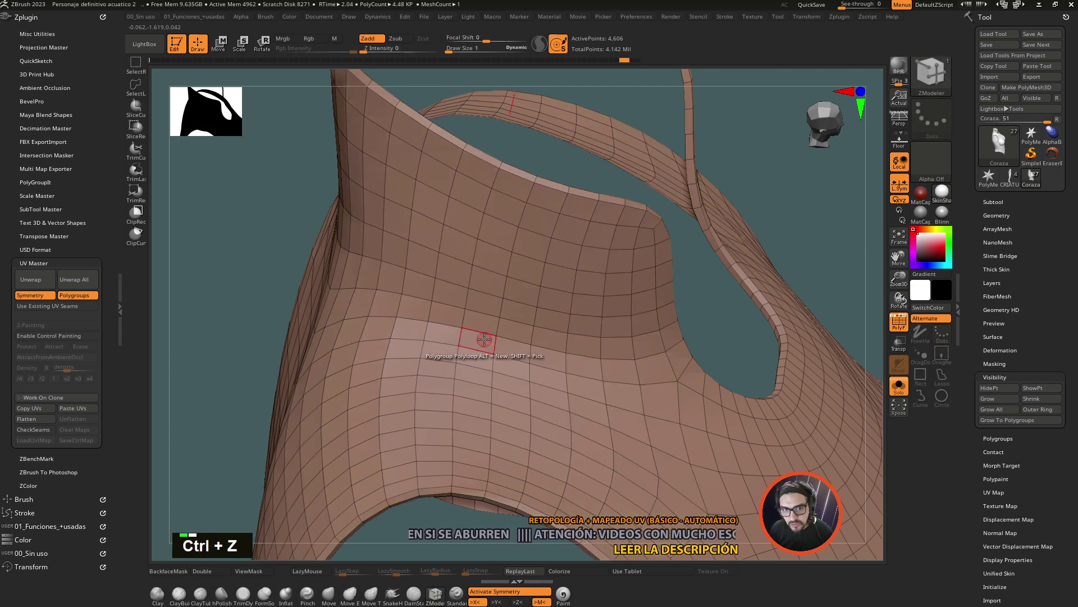
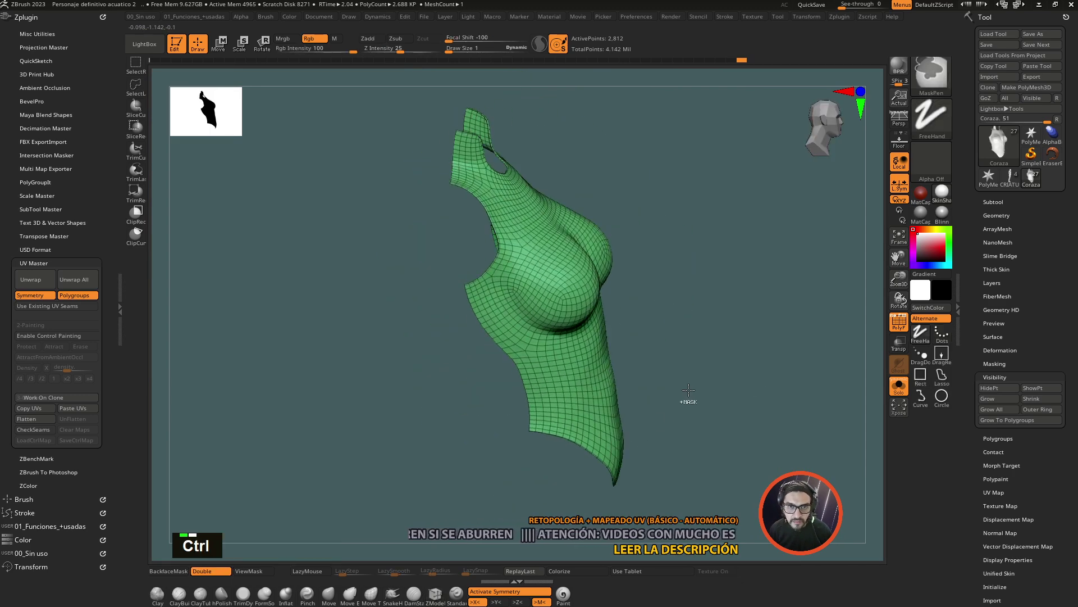
- Isolate the brown side panel, regroup it pink, check it alone, then show the whole torso
click(688, 385)
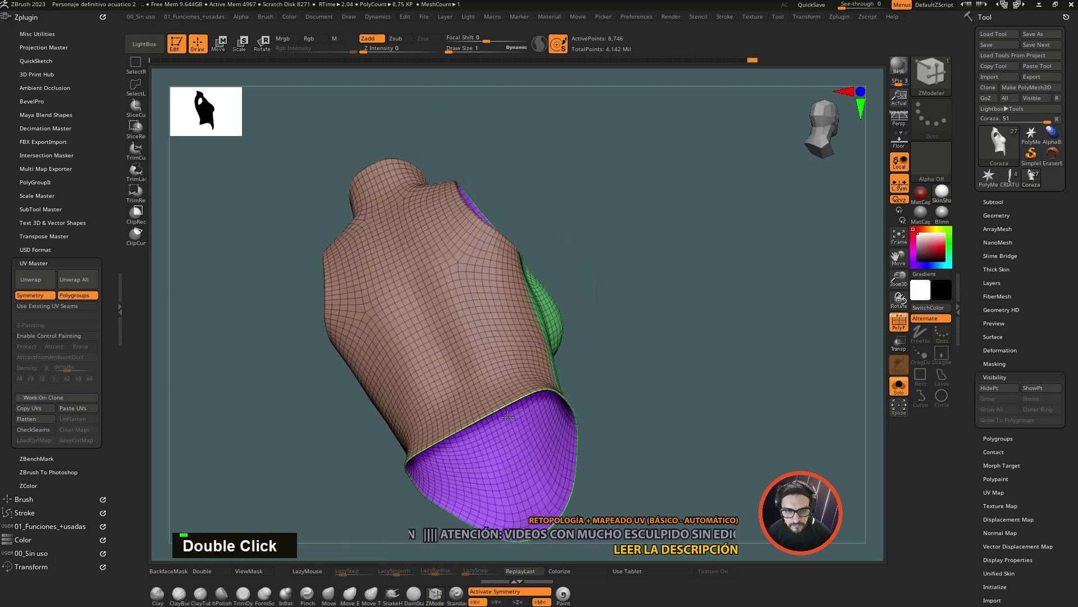
click(501, 377)
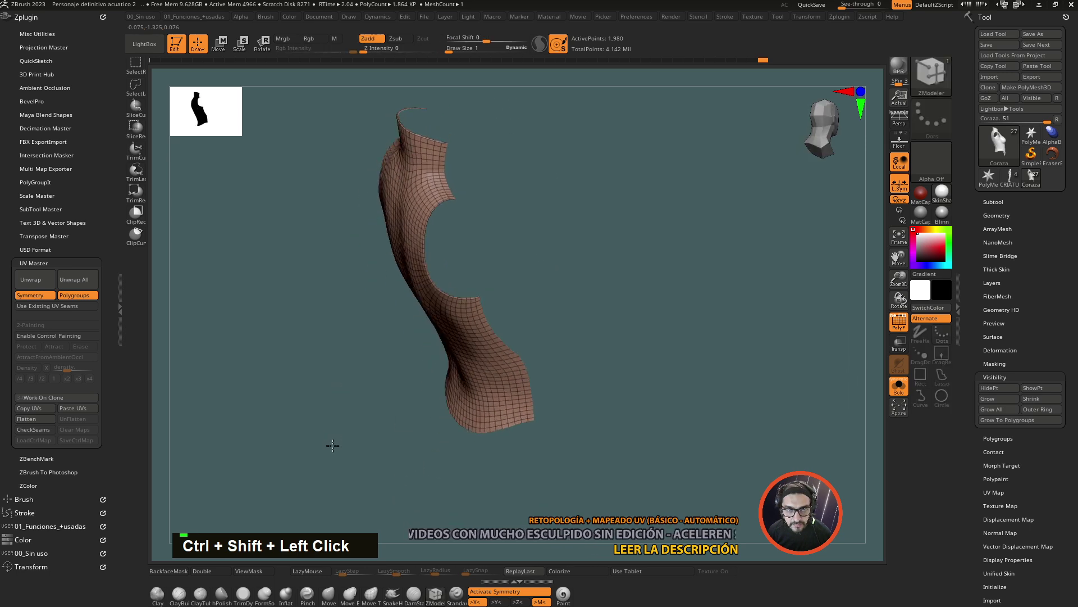
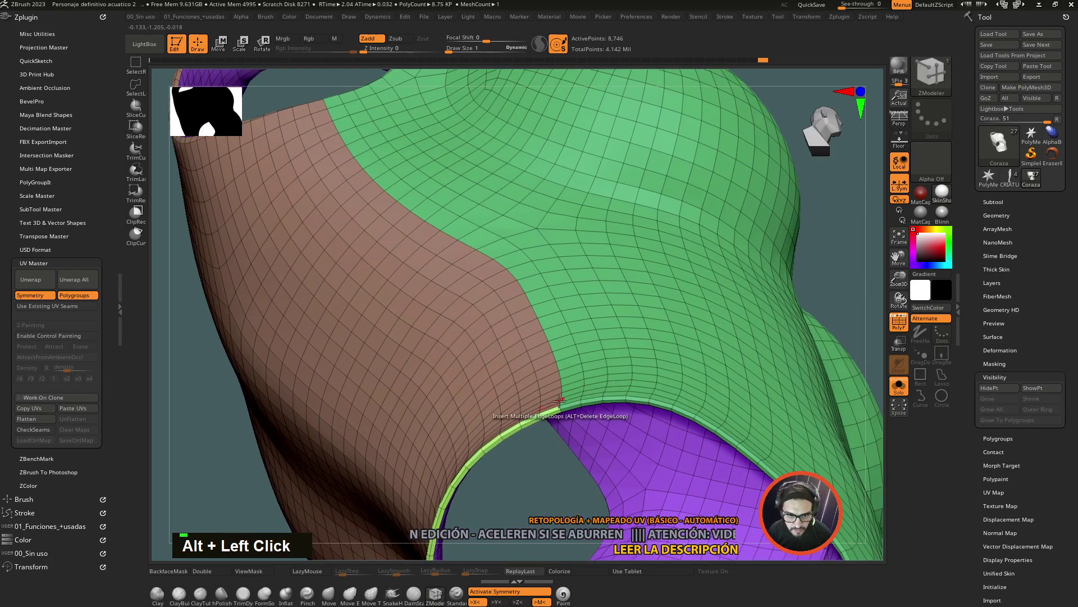
click(554, 406)
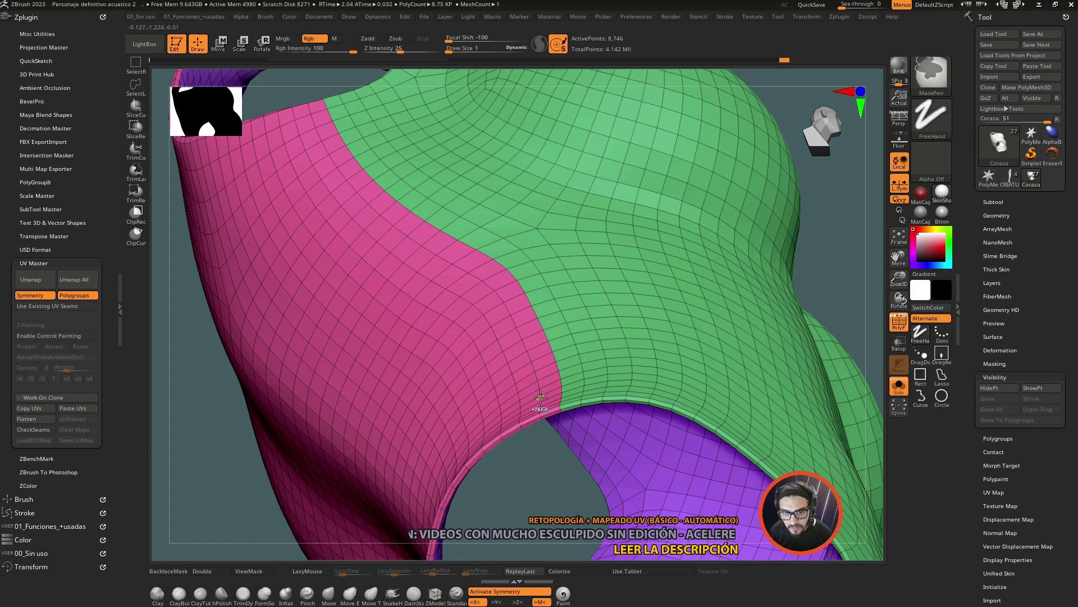
click(541, 392)
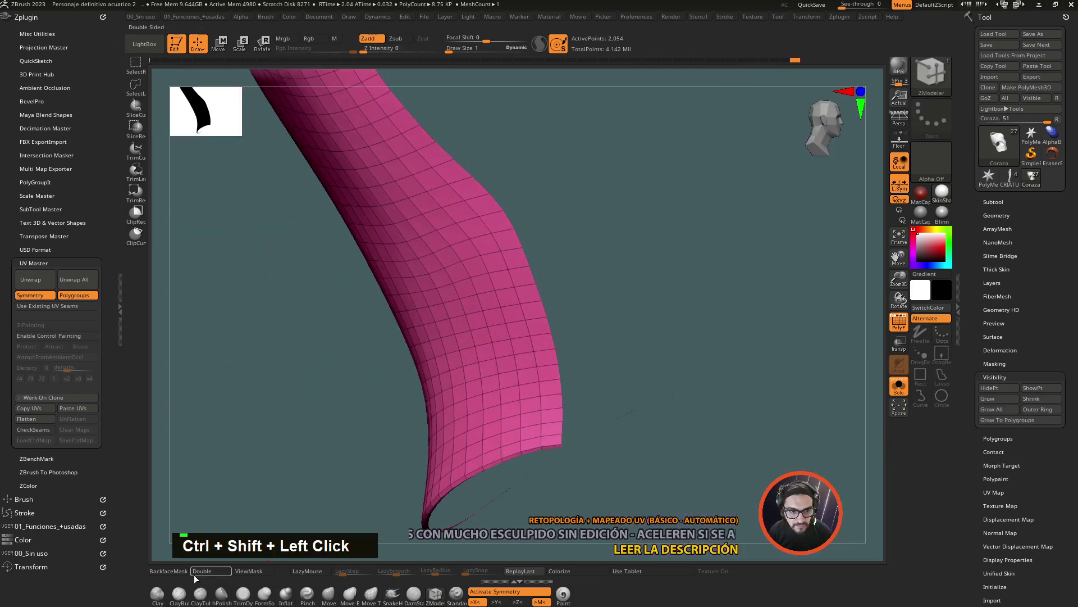
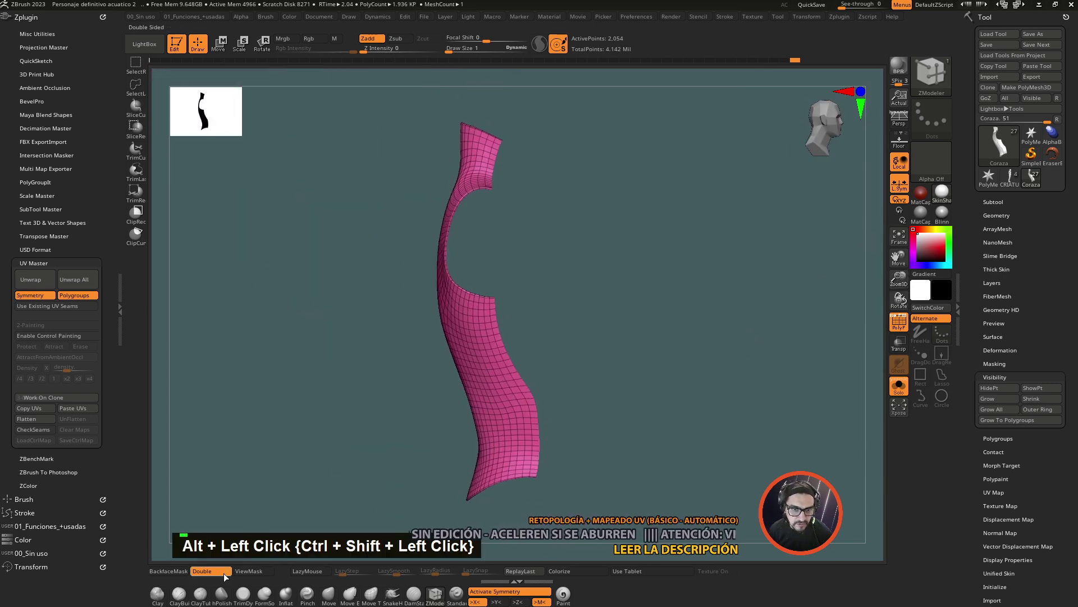
click(365, 414)
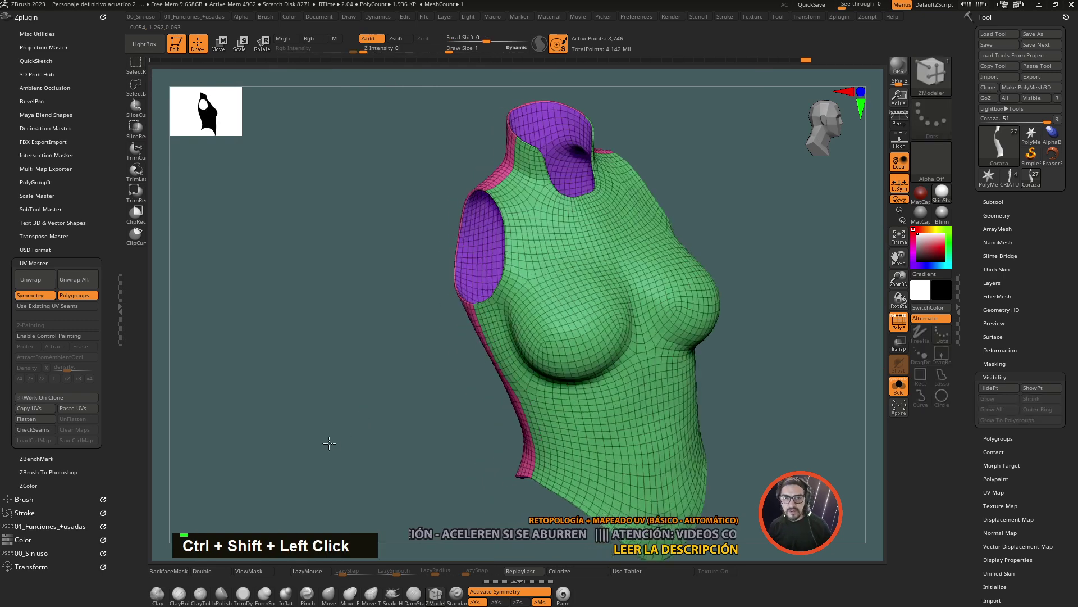
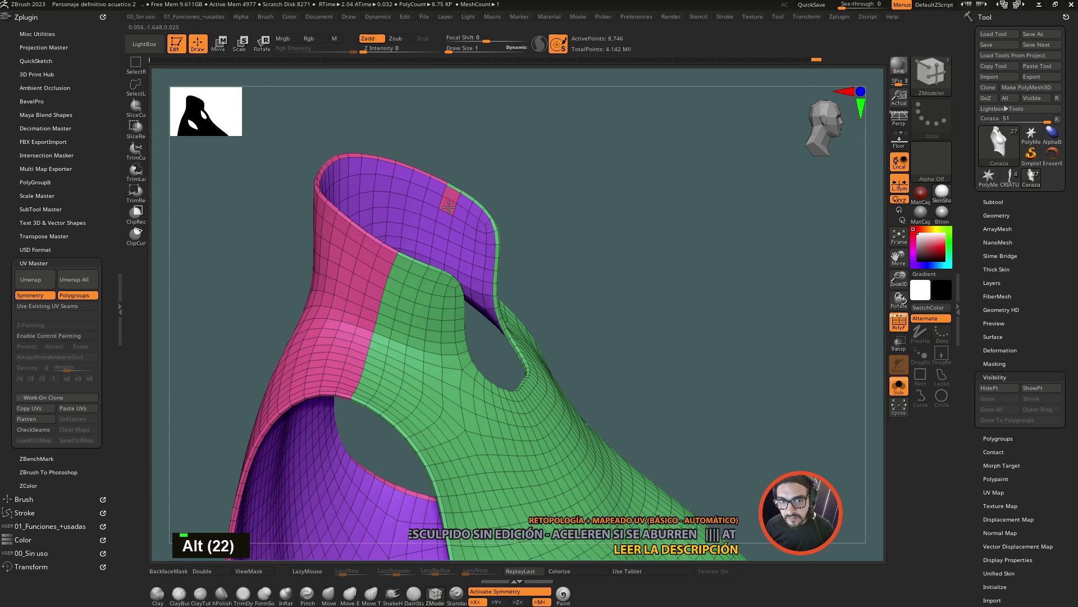
- Regroup one collar face yellow and inspect the corset's polygroups from several sides
click(542, 236)
click(636, 378)
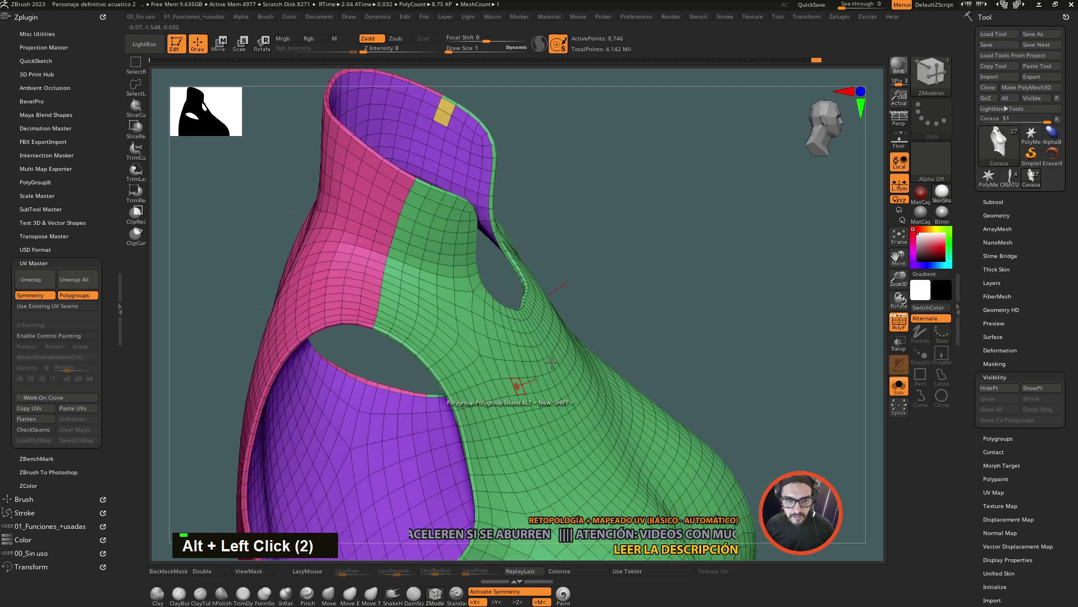
click(389, 404)
click(698, 371)
click(799, 428)
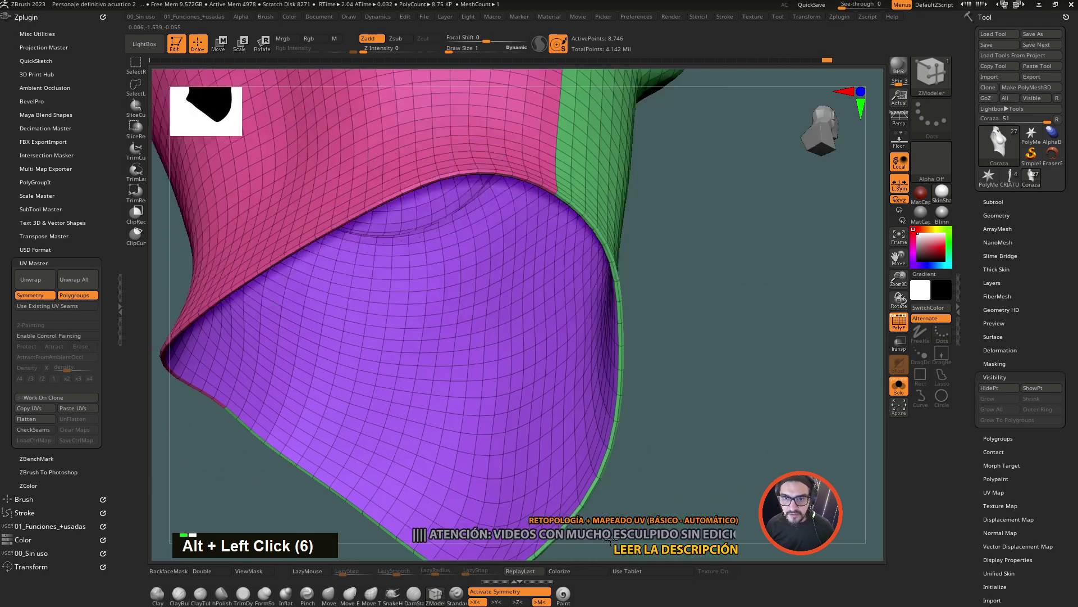
click(856, 236)
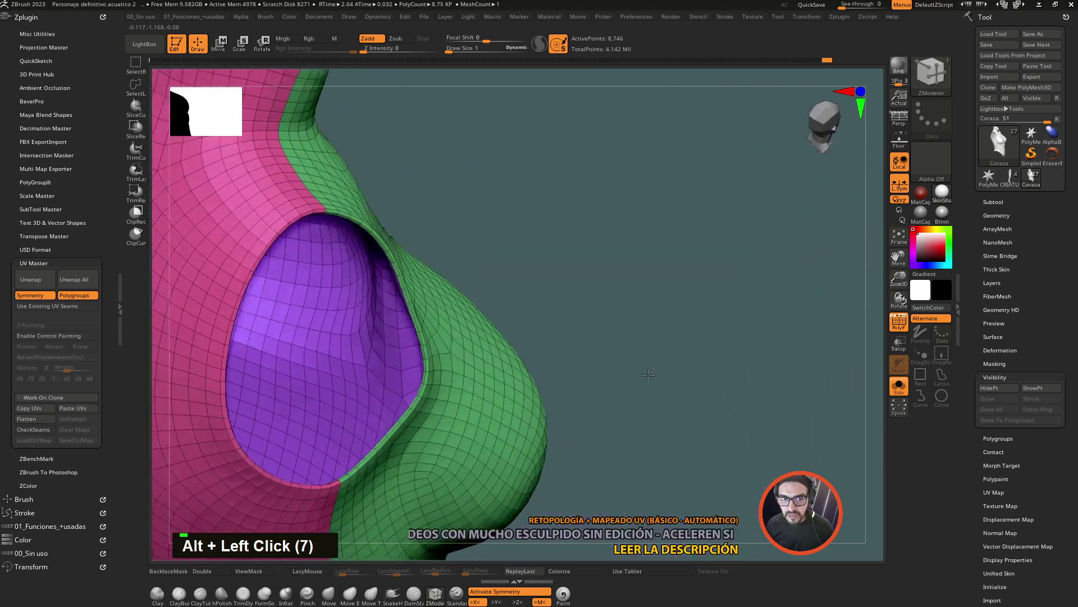
click(595, 287)
click(468, 248)
- Hide the pink and green areas so only the purple lower section remains visible
click(648, 232)
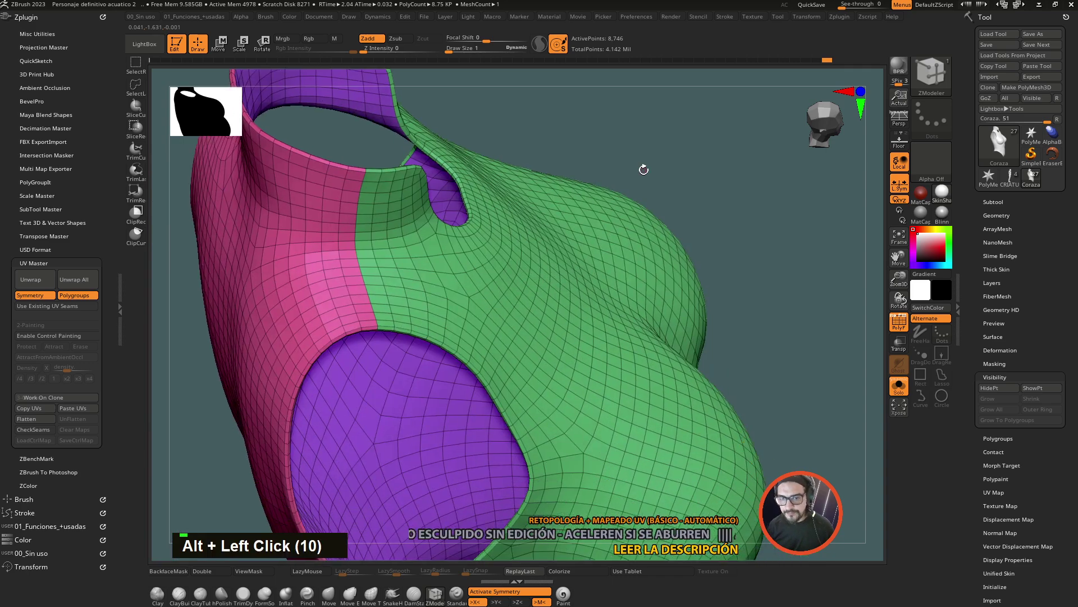
click(783, 368)
click(765, 402)
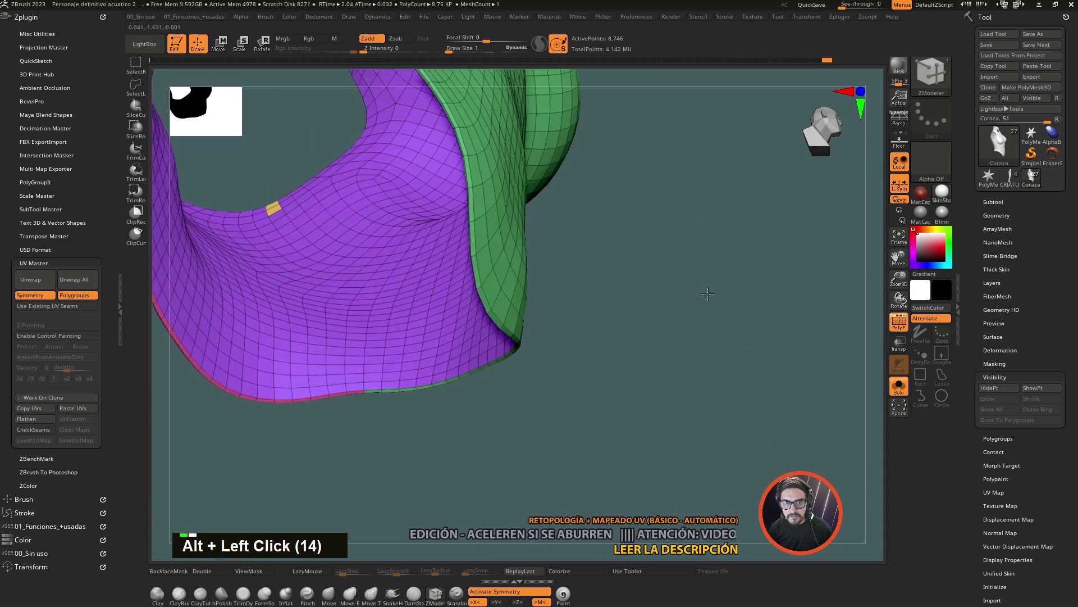
click(757, 189)
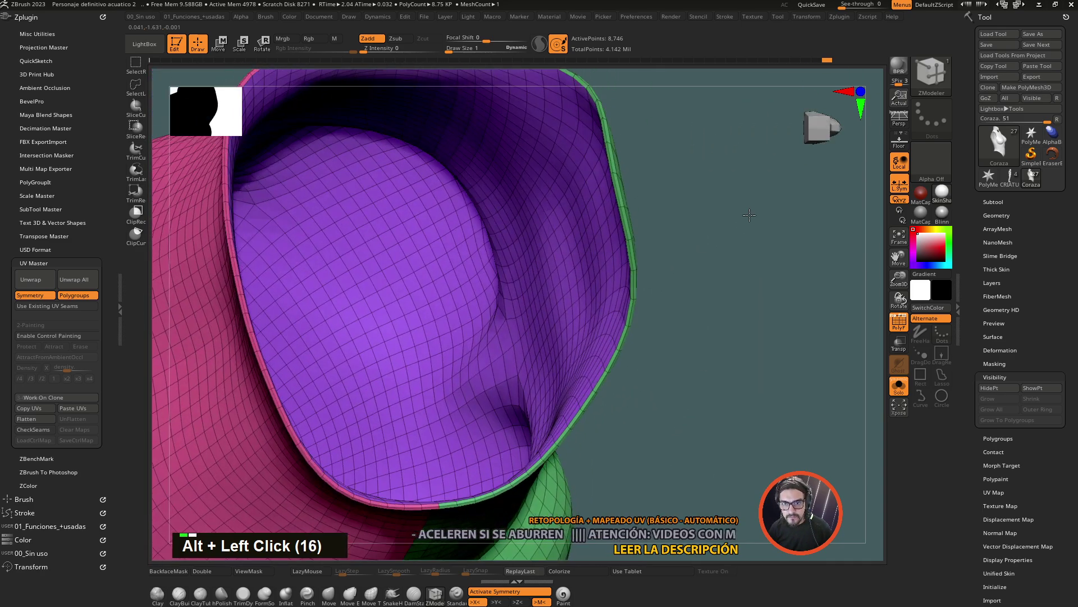
click(735, 189)
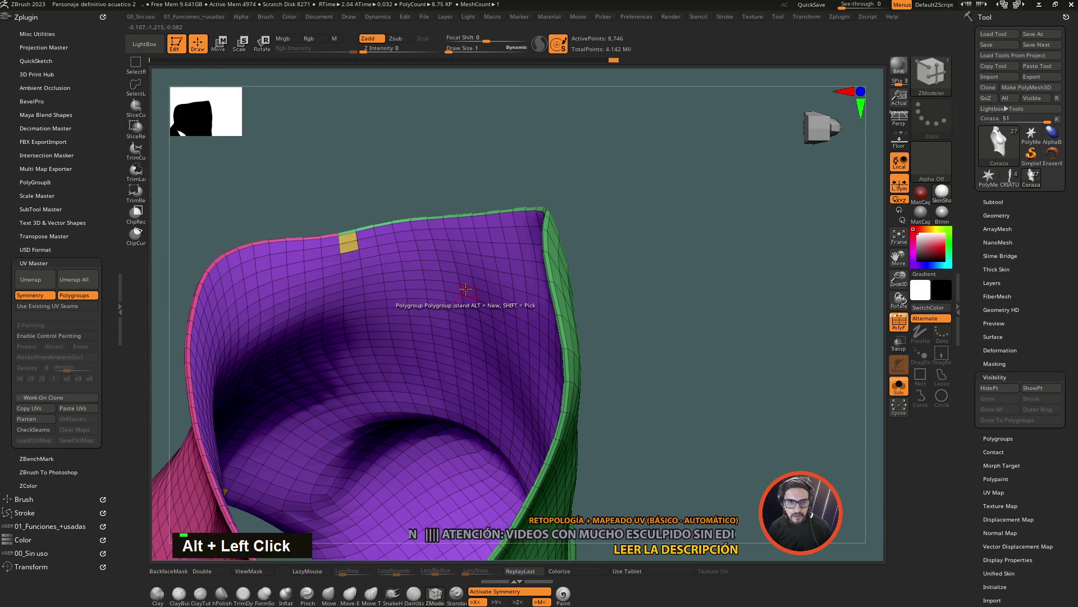
click(359, 265)
click(353, 237)
click(626, 126)
click(655, 307)
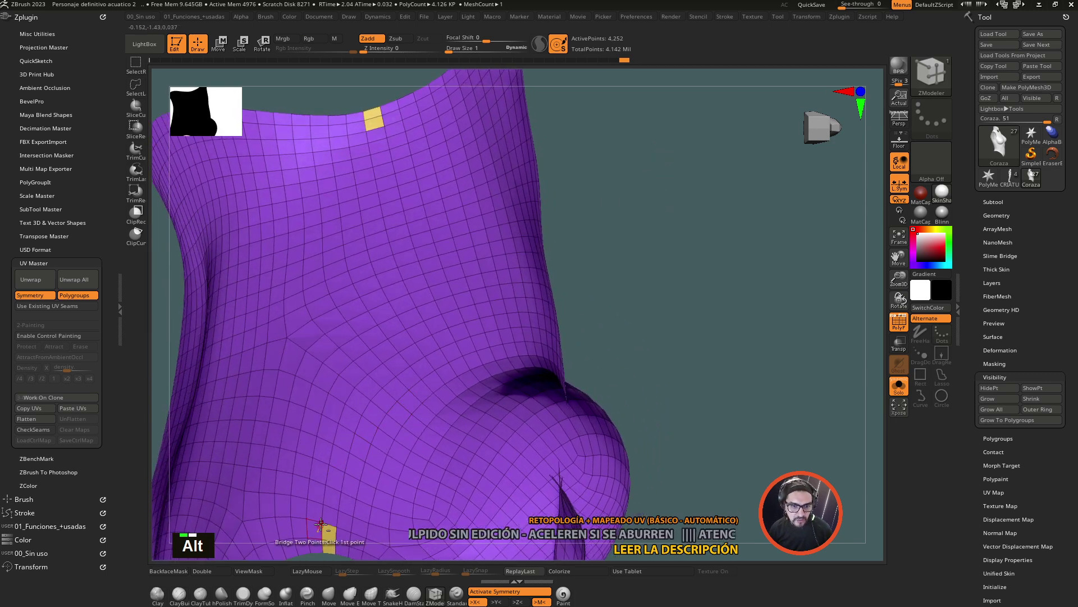
- Insert an edge loop down the purple section, regroup it as a yellow seam strip, then unhide the corset
click(332, 511)
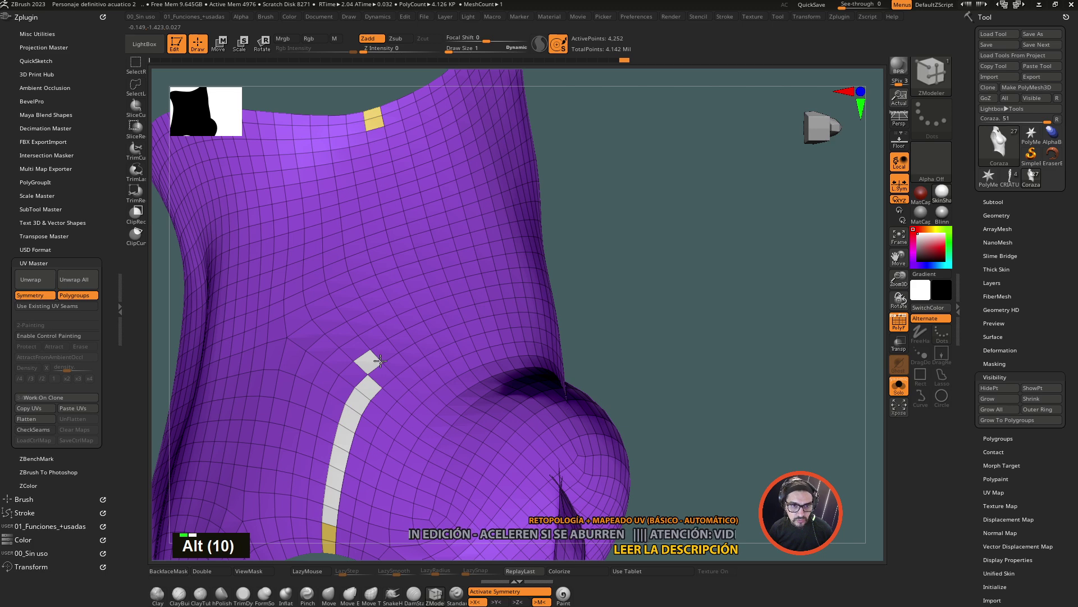
key(ctrl+z)
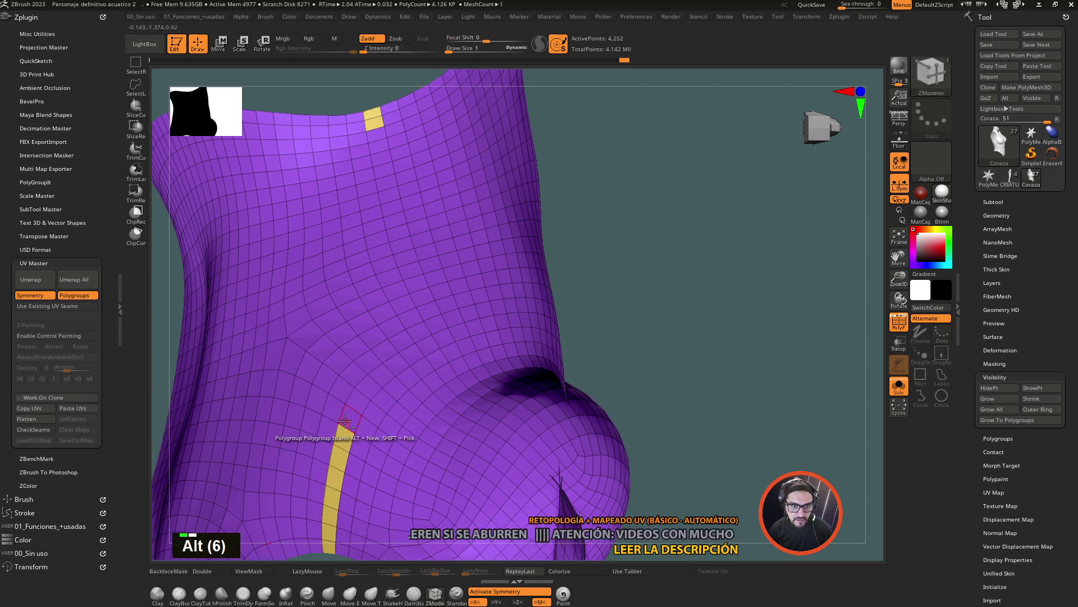
click(346, 415)
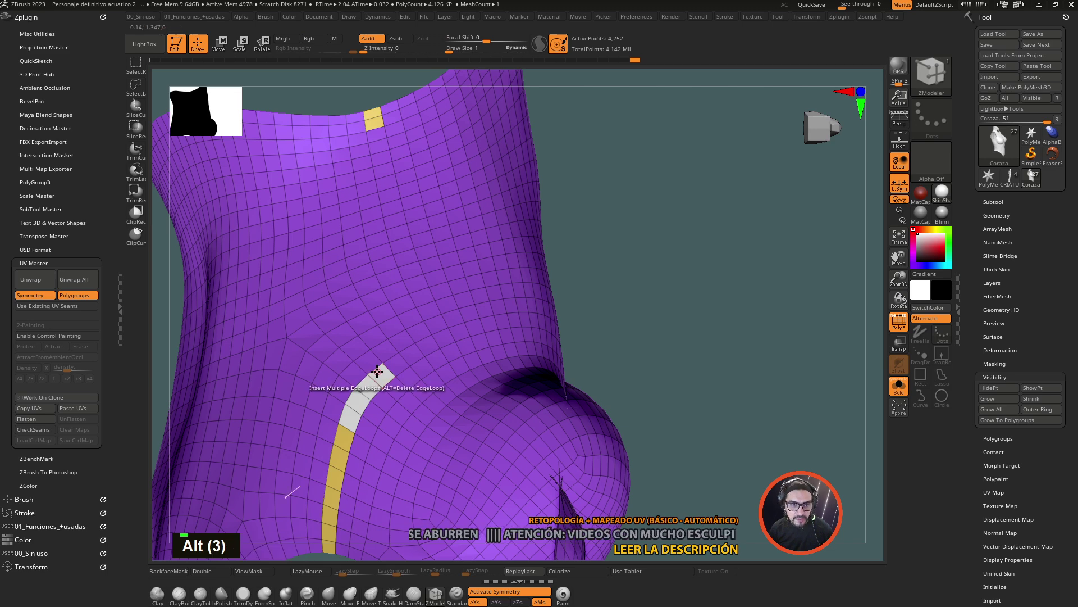
key(ctrl+z)
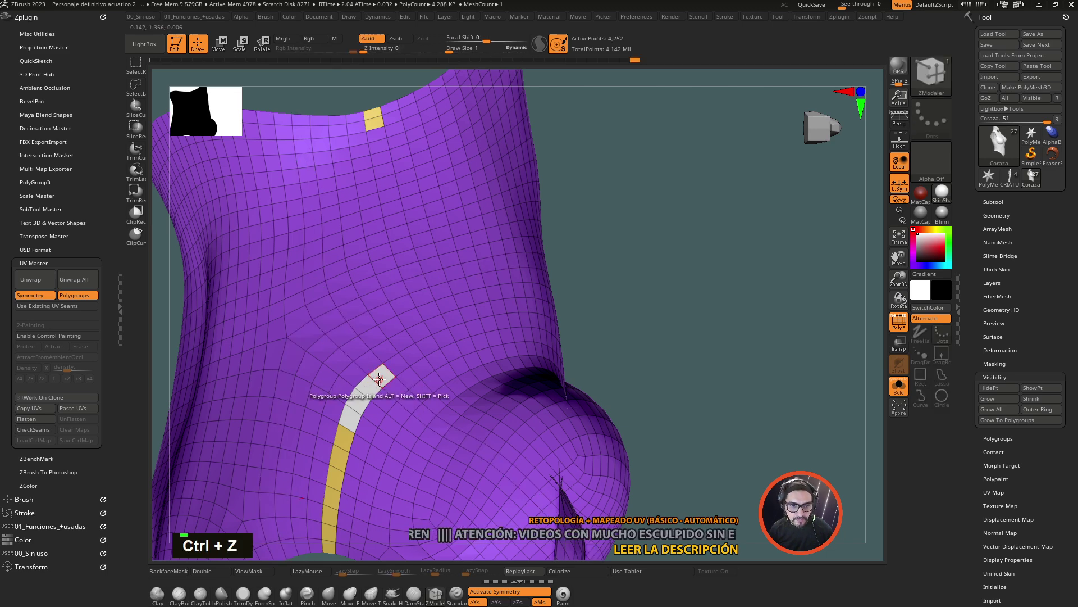
click(397, 360)
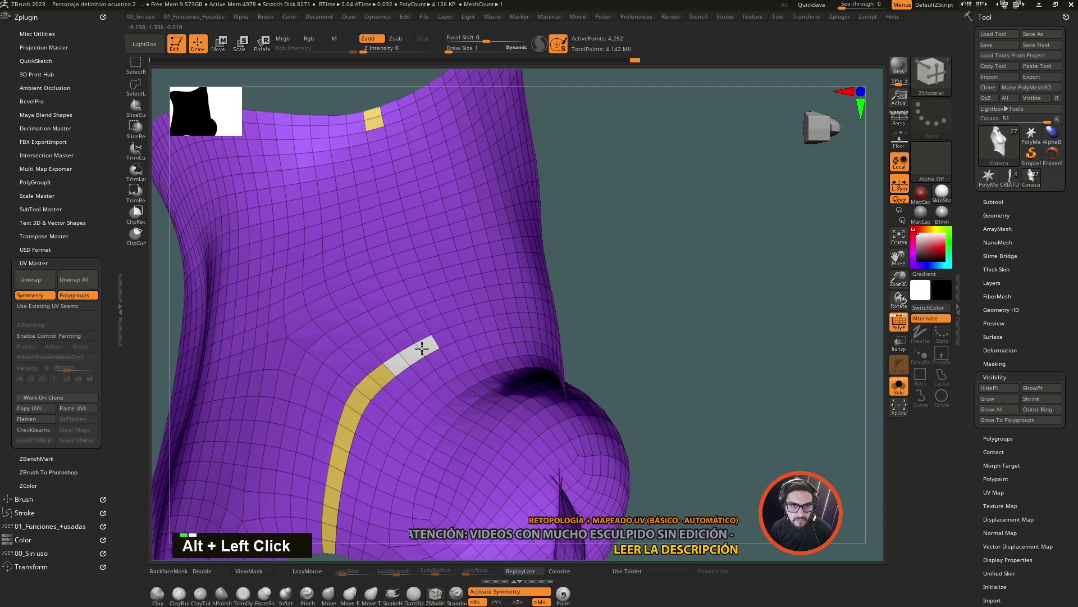
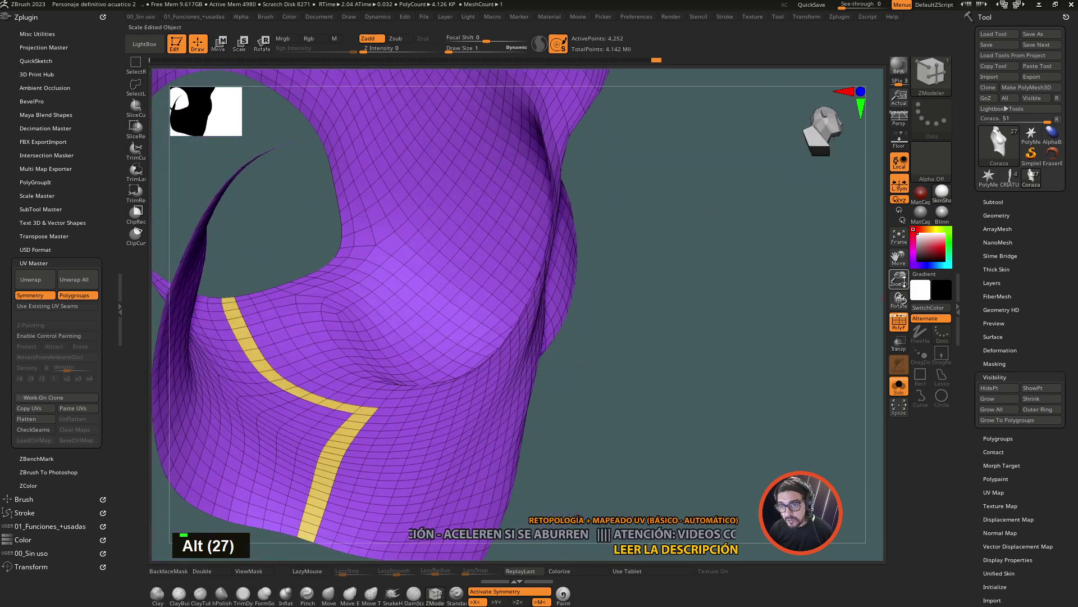
click(697, 225)
click(710, 430)
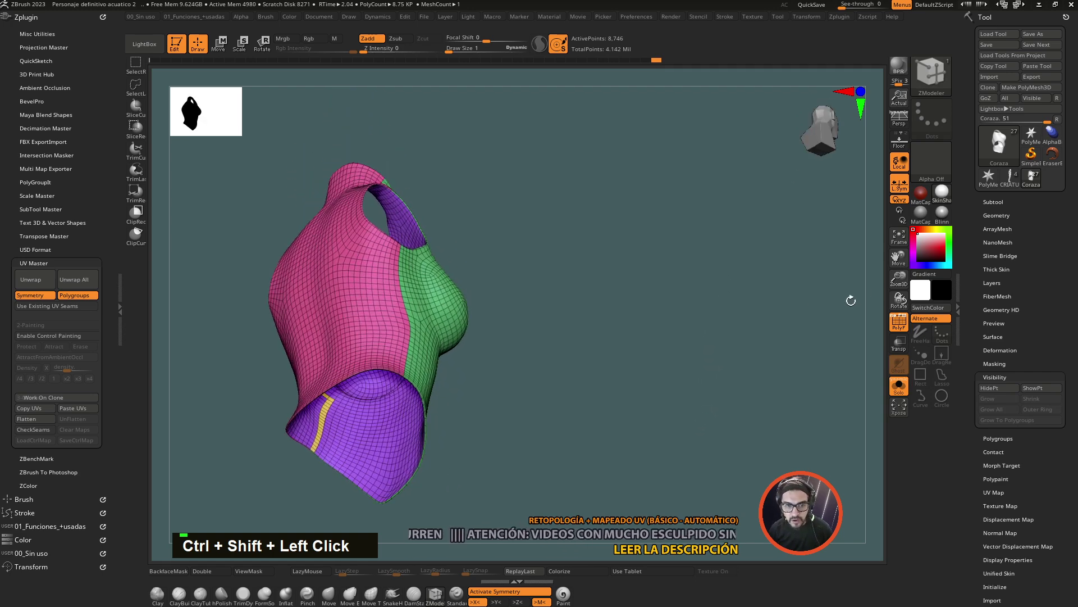
- Hide part of the purple interior, add a yellow seam strip near its upper edge, and unhide all
key(ctrl+shift+Left)
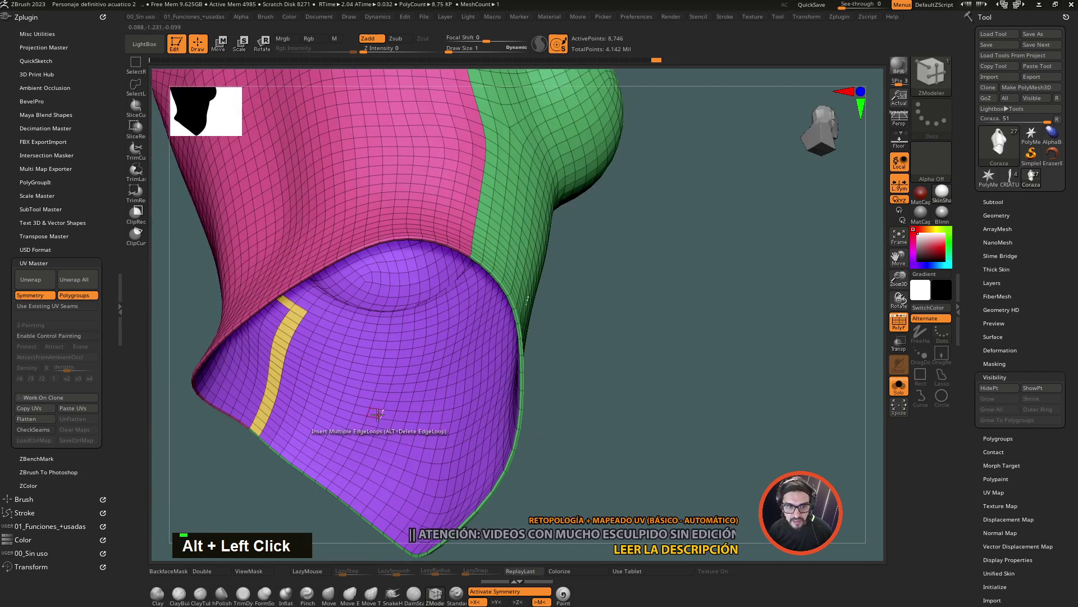
key(ctrl+z)
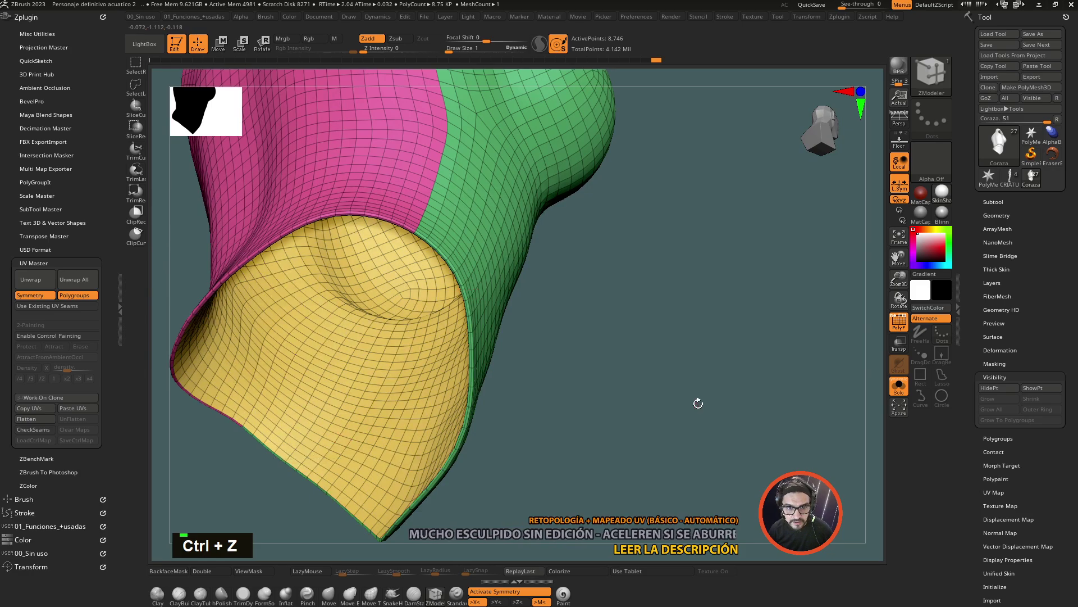
key(ctrl+z)
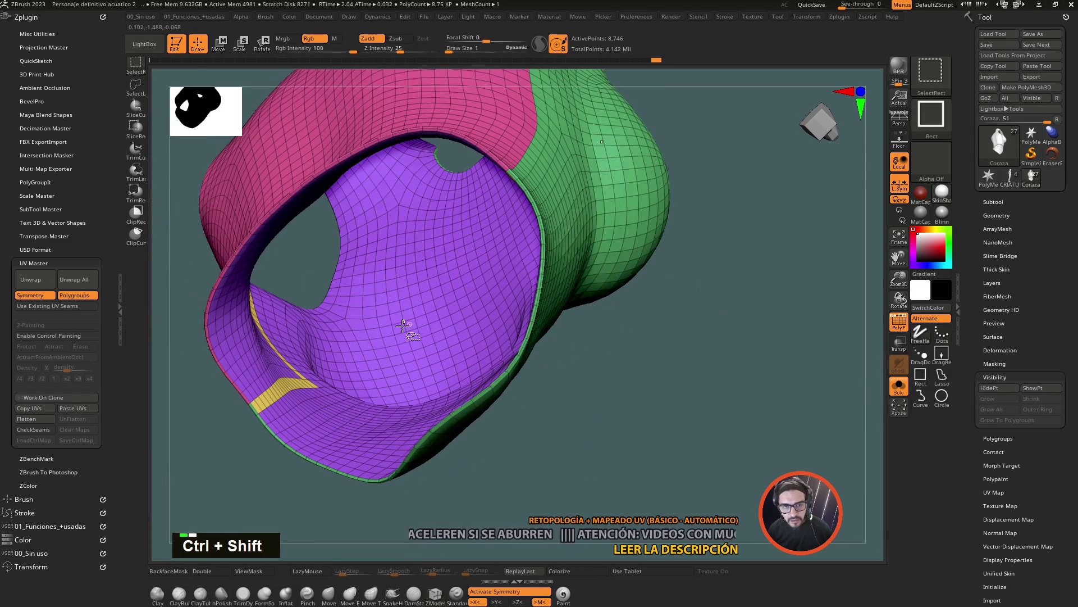
click(386, 325)
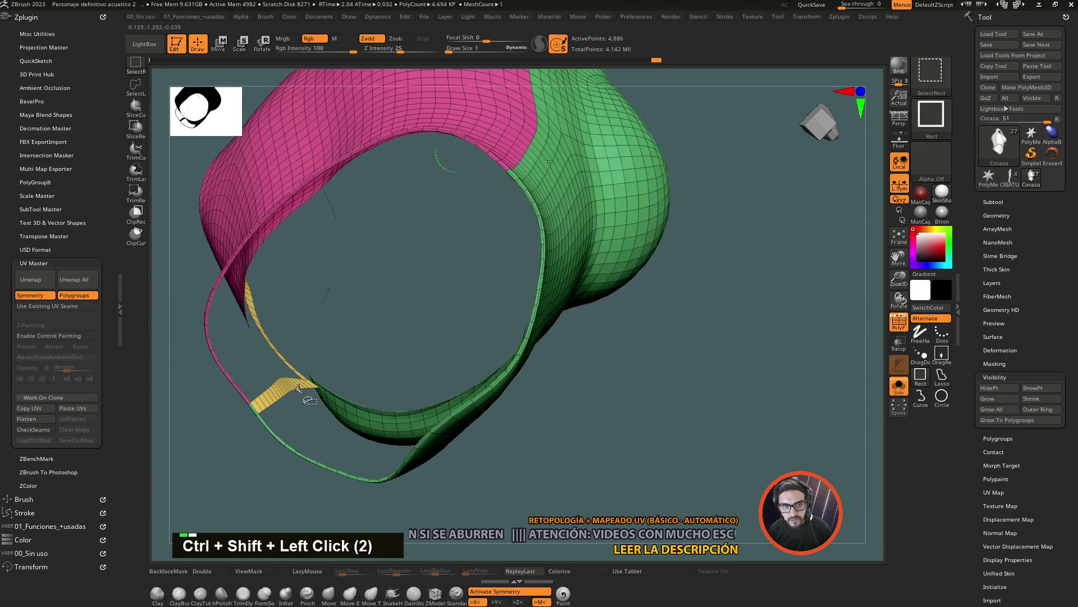
click(295, 383)
key(ctrl+shift+Left)
click(569, 291)
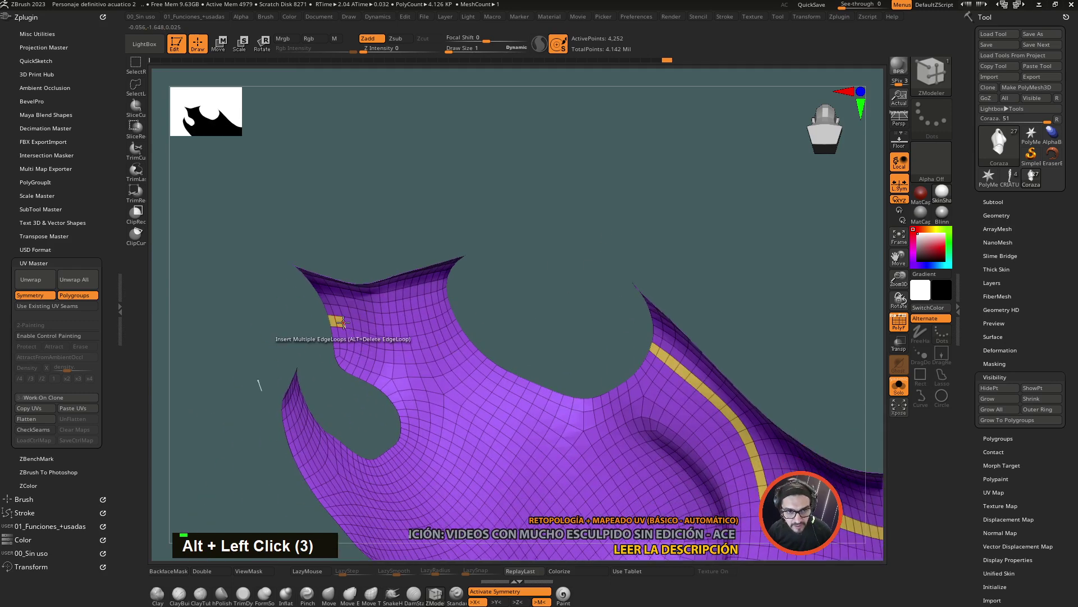
click(351, 322)
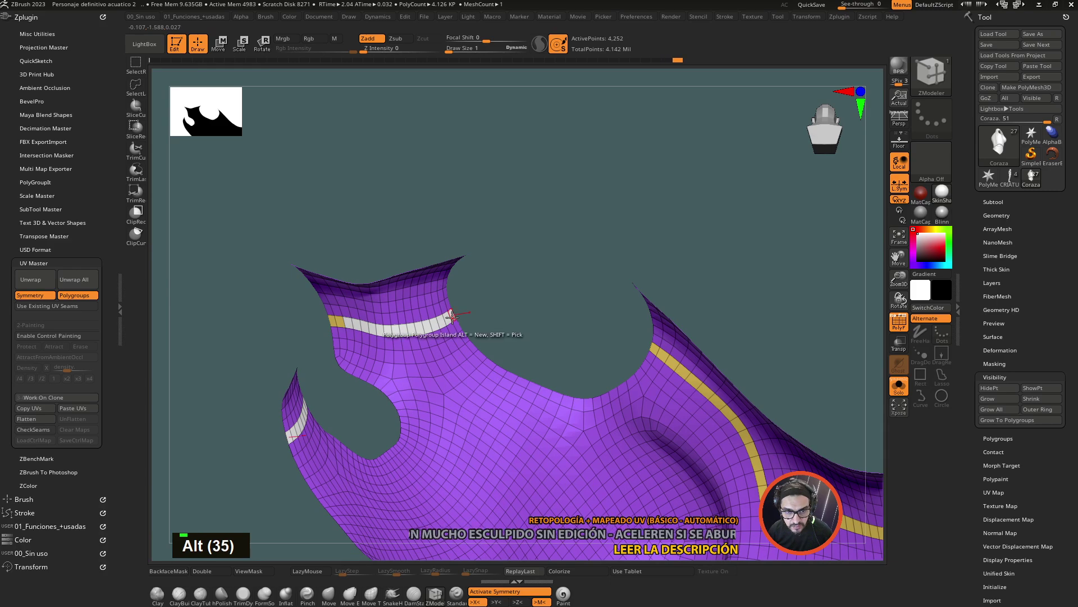
click(544, 219)
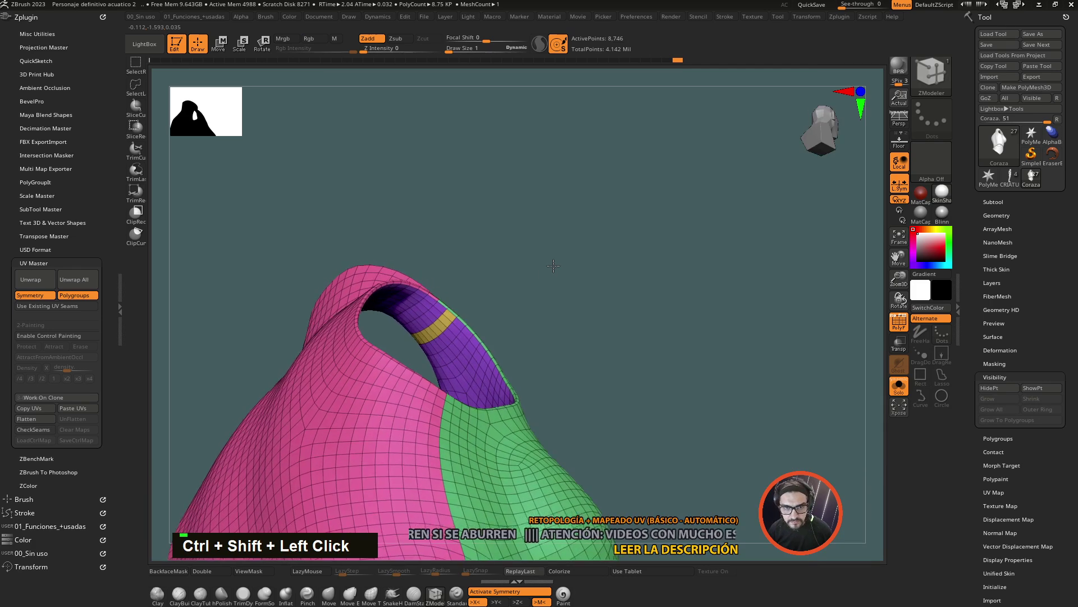
- Add a yellow seam strip across the arm-opening strap and show the whole corset again
click(465, 340)
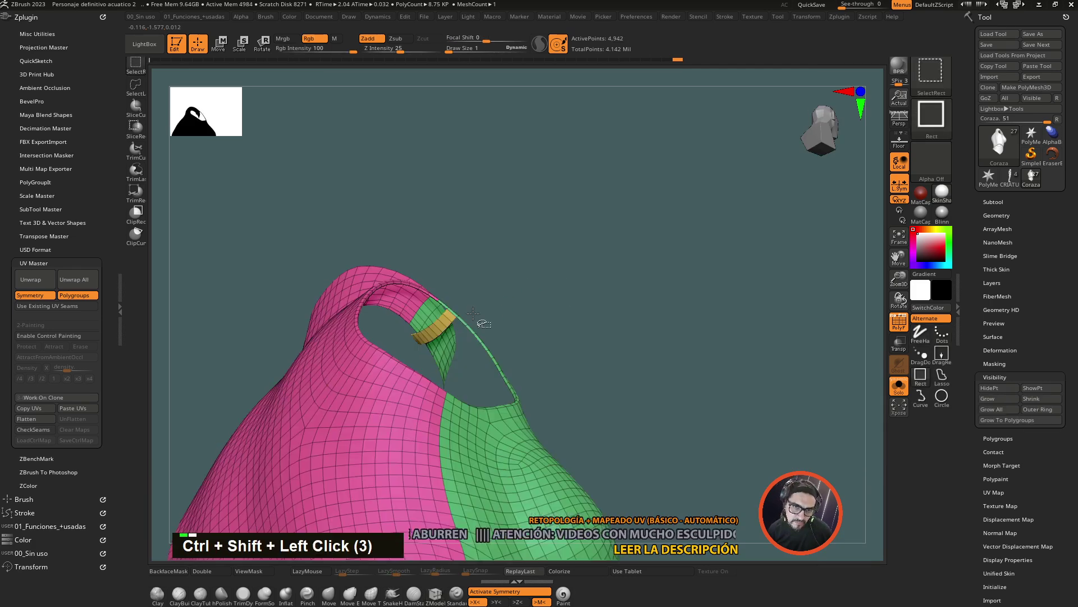
click(451, 320)
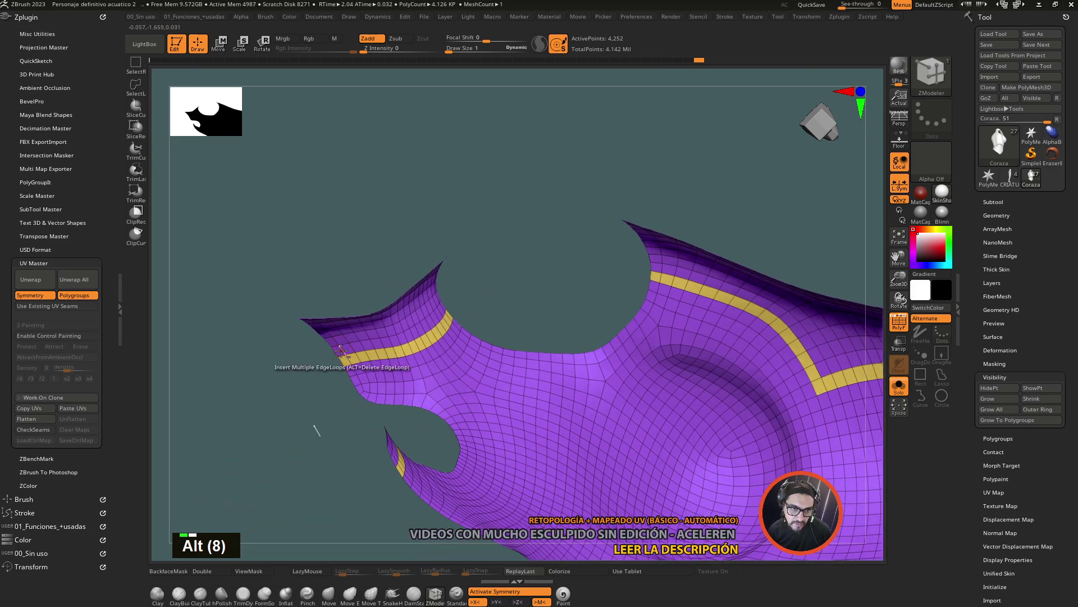
click(342, 348)
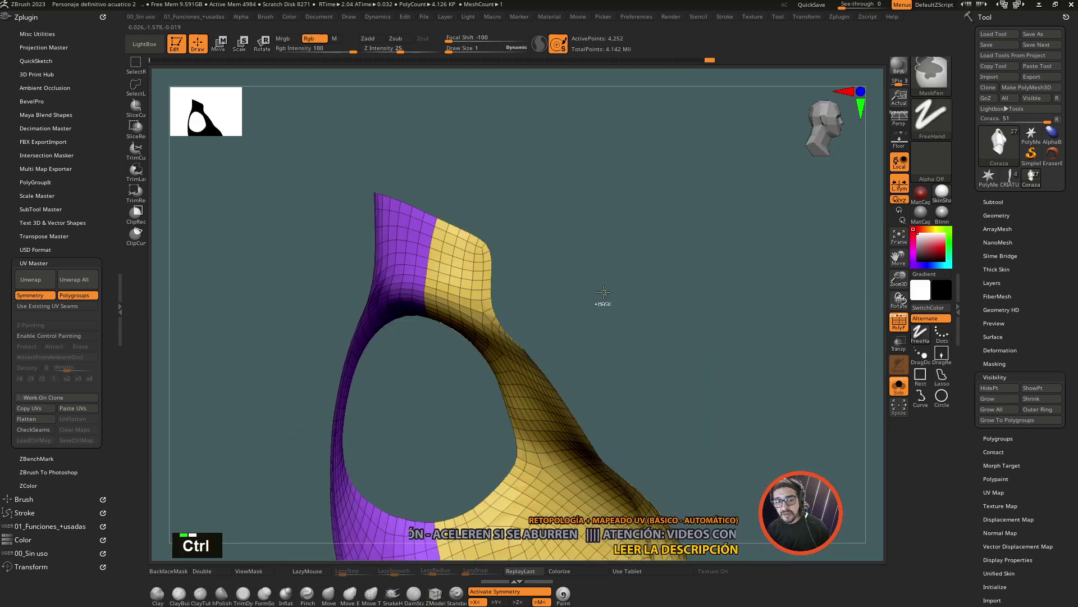
click(603, 289)
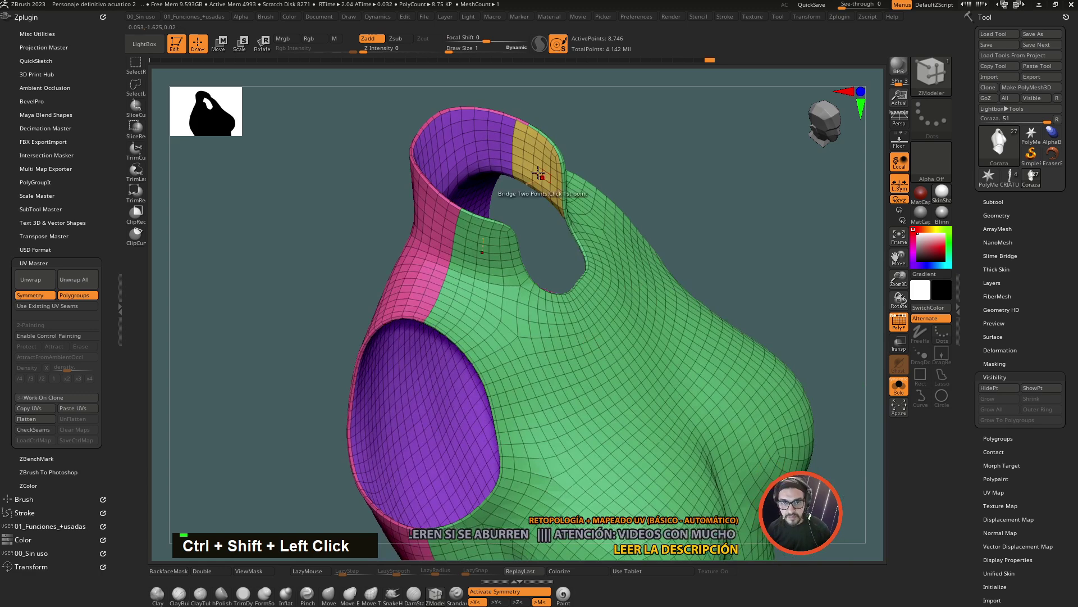
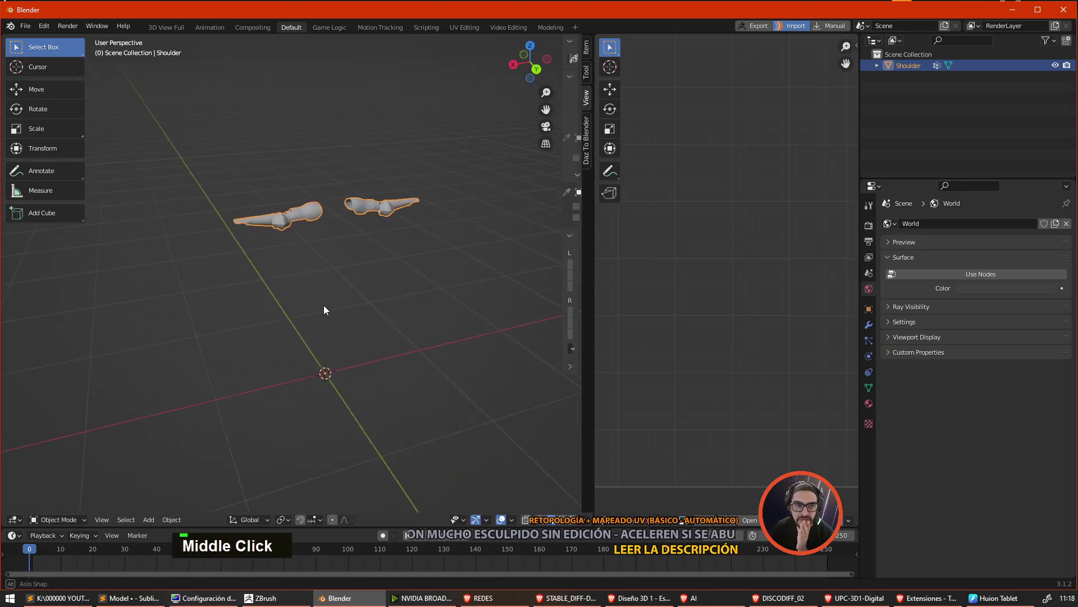
- Orbit around the imported Shoulder armour to inspect it from several sides
middle_click(476, 290)
scroll(up, 3)
middle_click(458, 278)
right_click(324, 325)
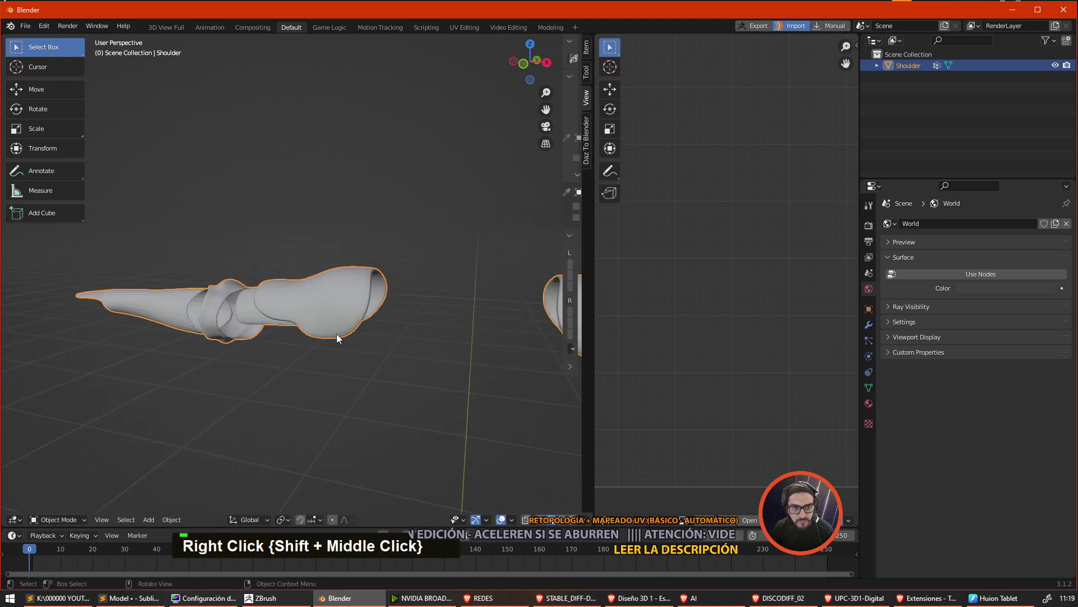
middle_click(346, 337)
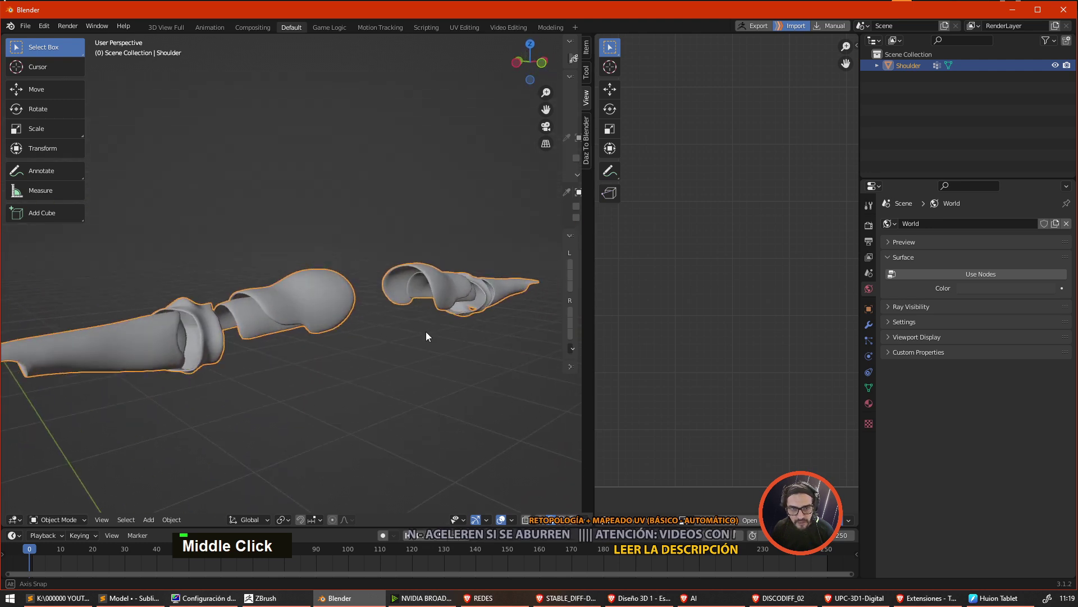
scroll(up, 3)
middle_click(356, 388)
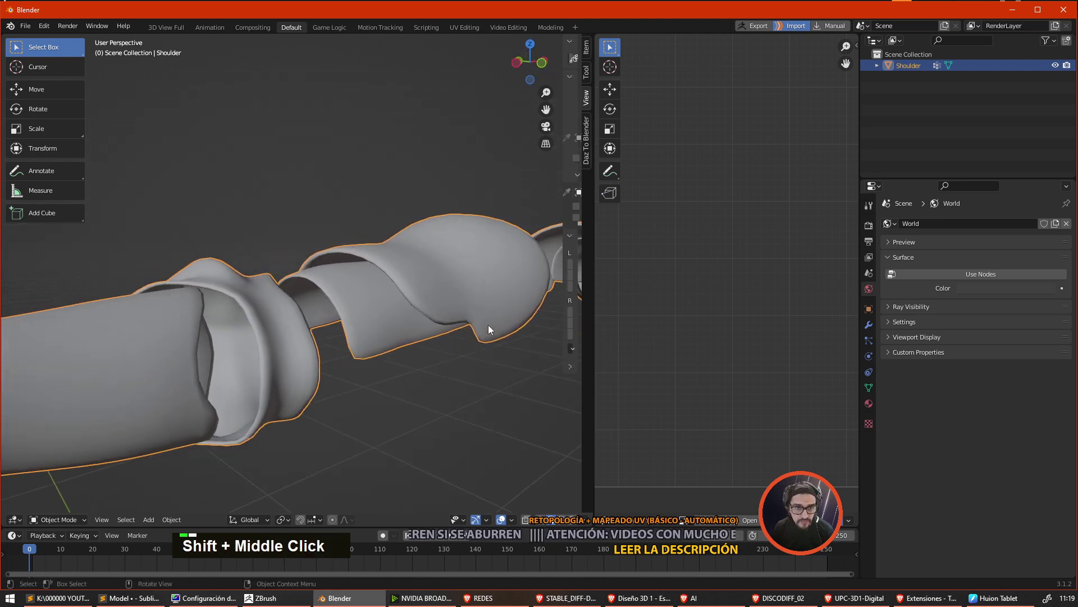
middle_click(428, 313)
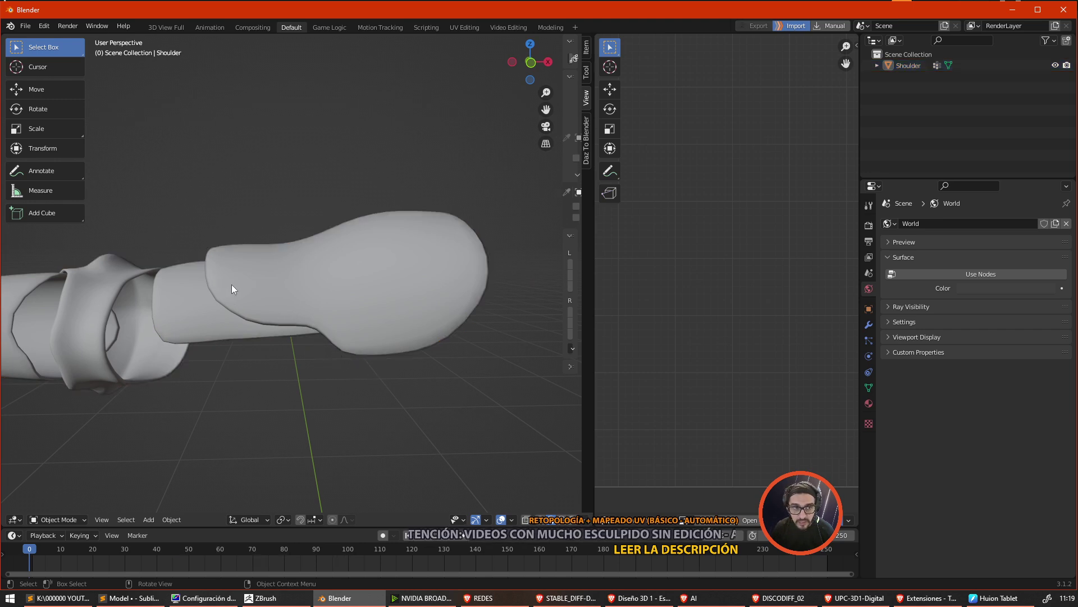
middle_click(196, 326)
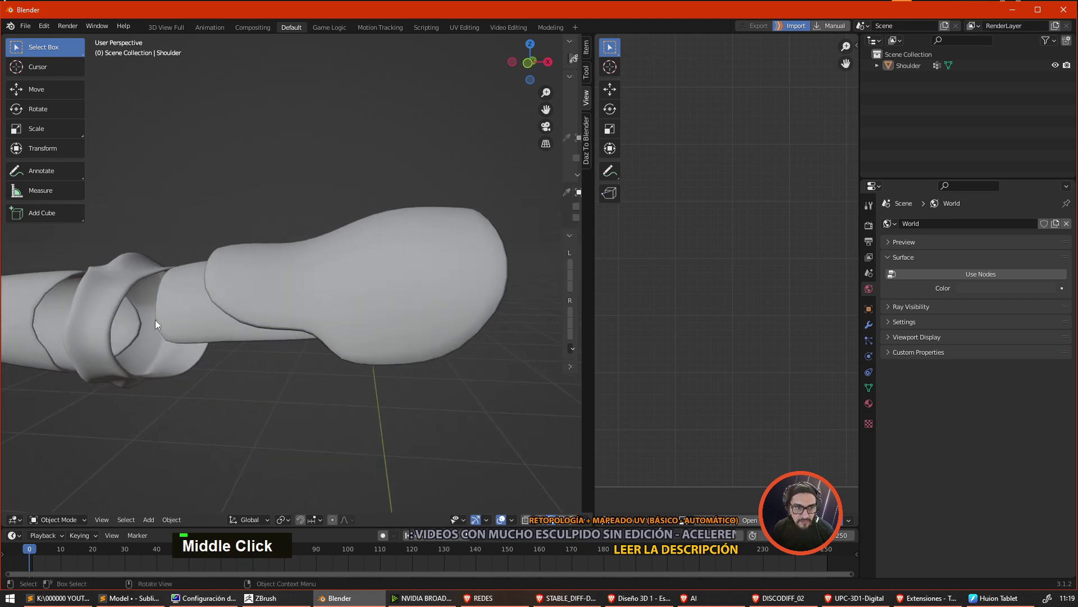
- View the shoulder piece from below, then switch to ZBrush to send the Coraza subtool via GoZ
scroll(down, 3)
scroll(down, 3)
scroll(up, 3)
middle_click(181, 307)
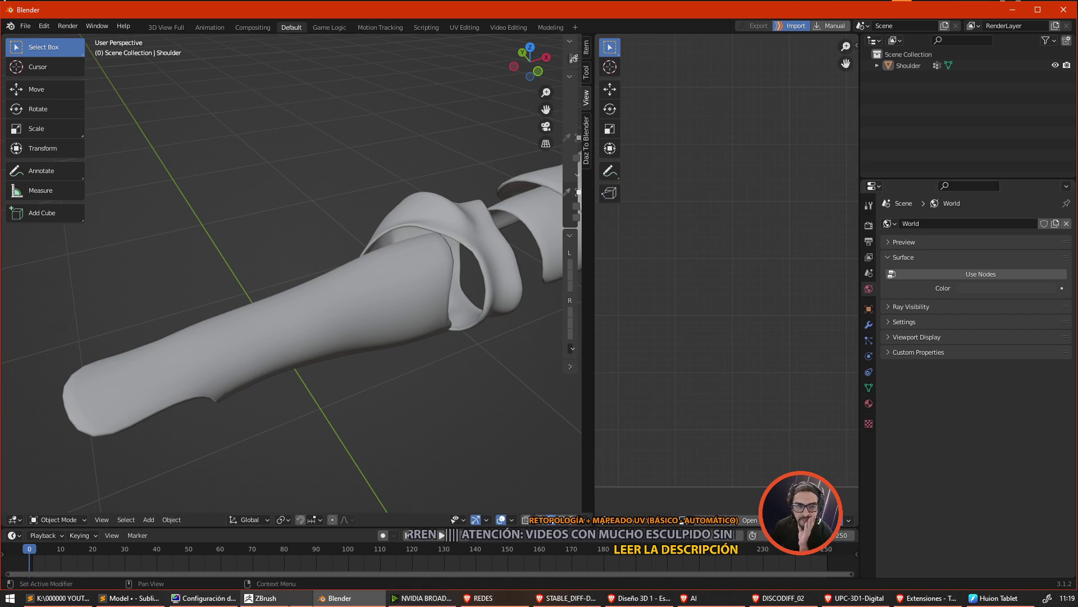
click(502, 328)
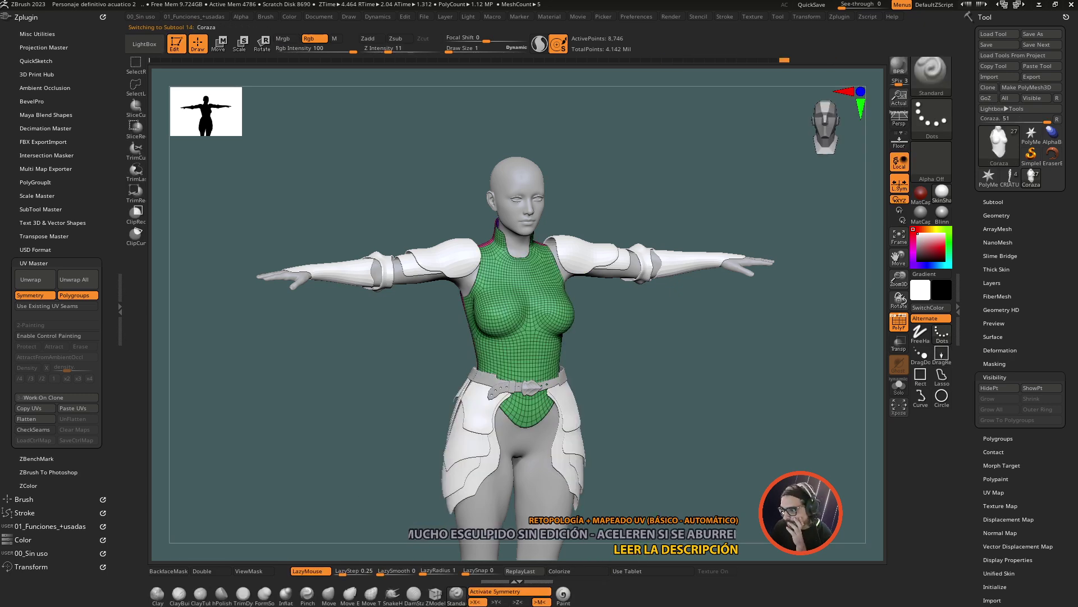
scroll(down, 3)
right_click(501, 373)
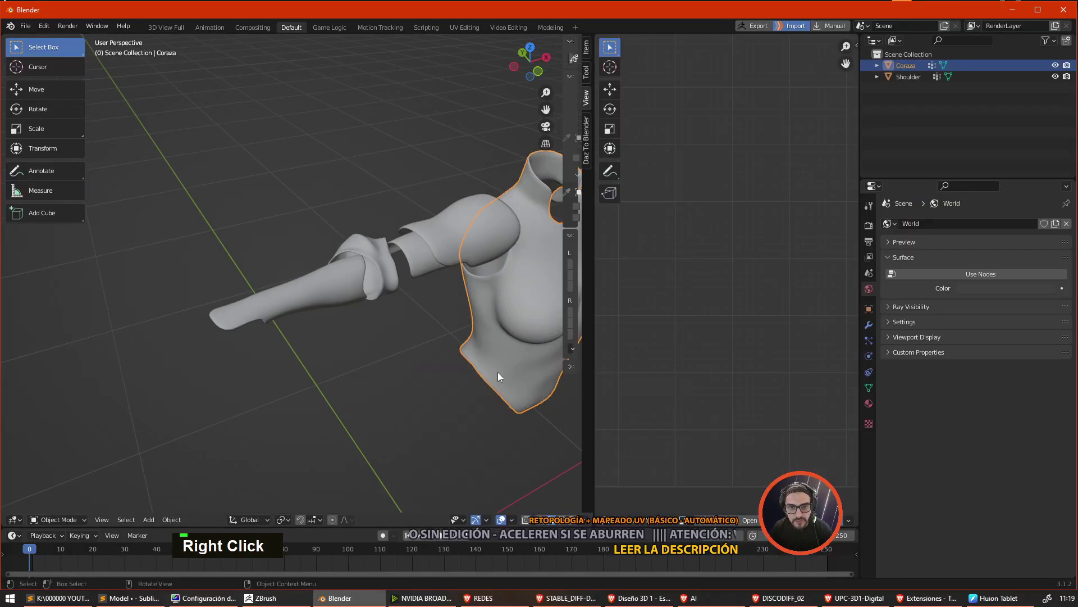
- Orbit around the imported Coraza chest armour while cinto_v2 arrives from ZBrush
middle_click(511, 369)
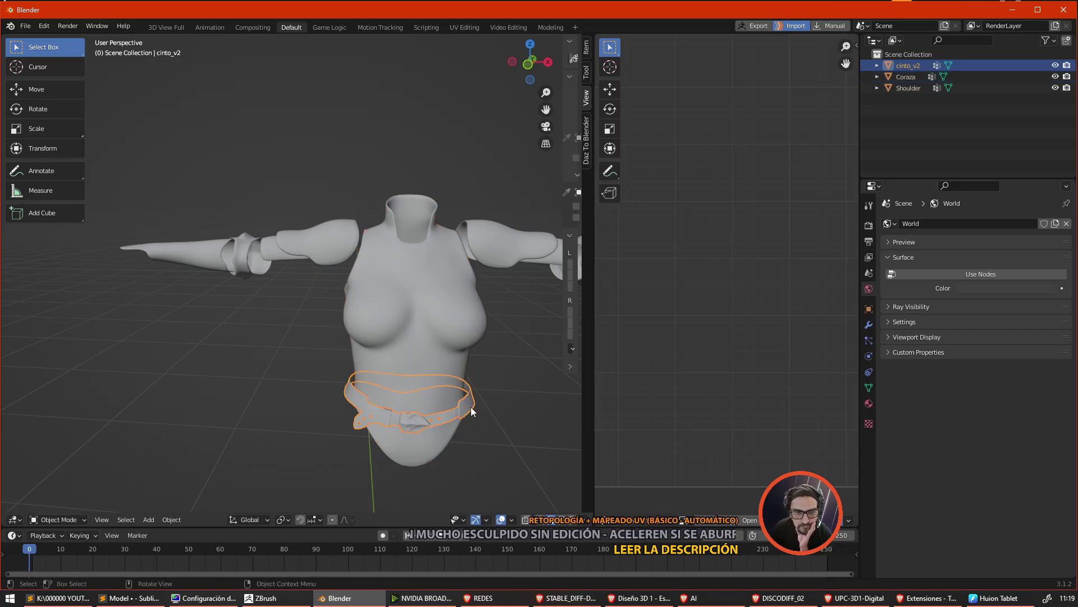
right_click(474, 410)
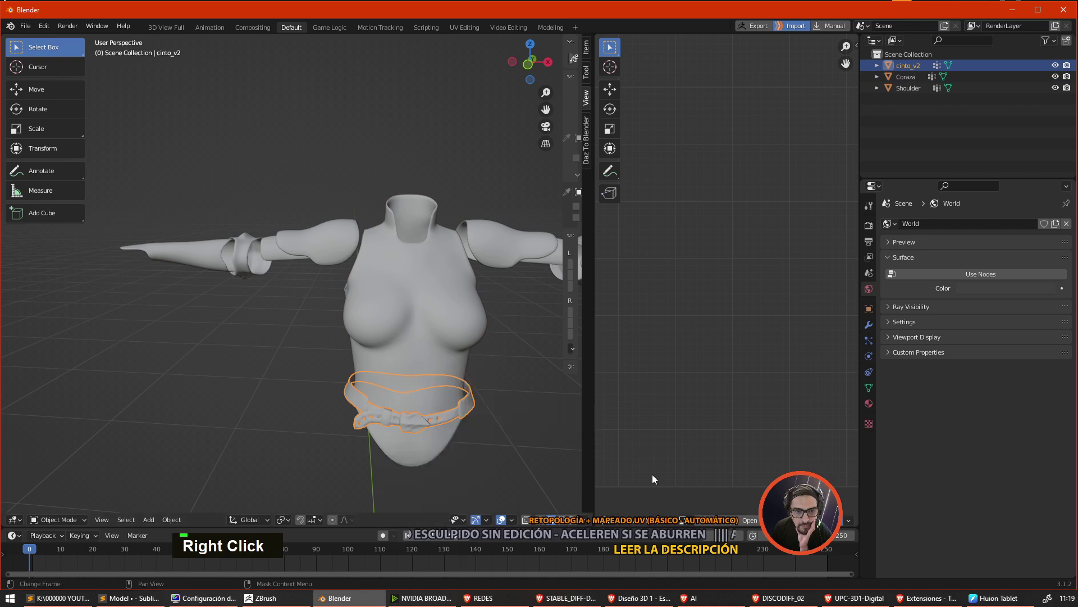
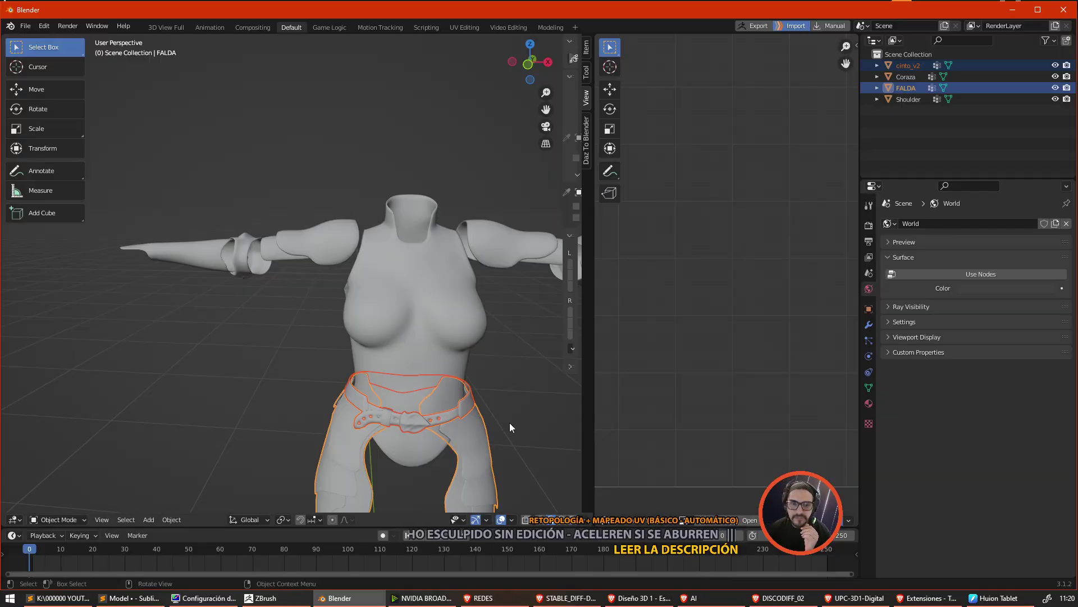
middle_click(518, 425)
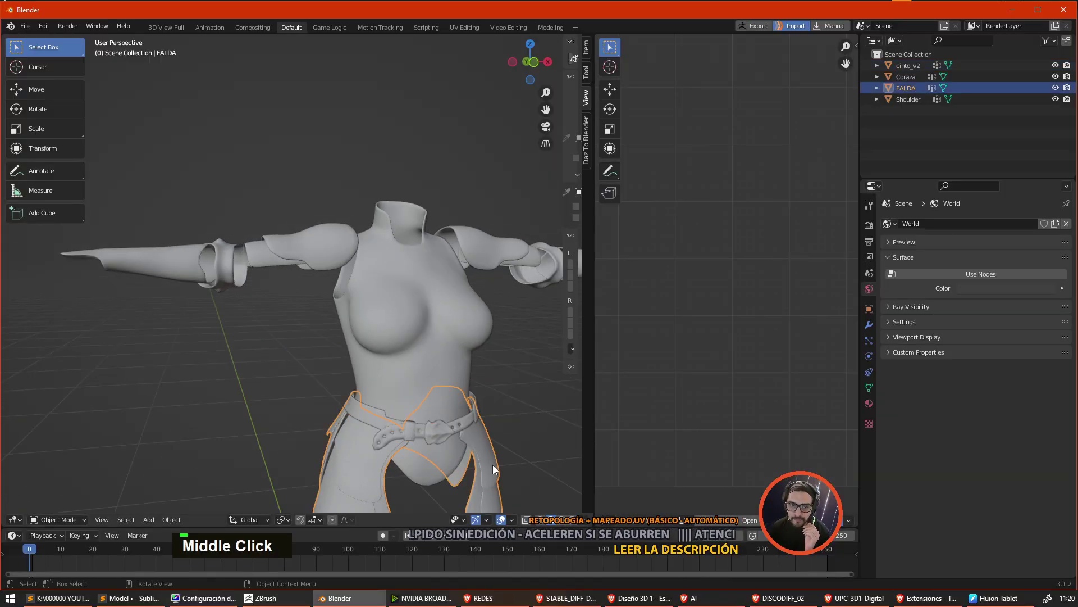
right_click(495, 468)
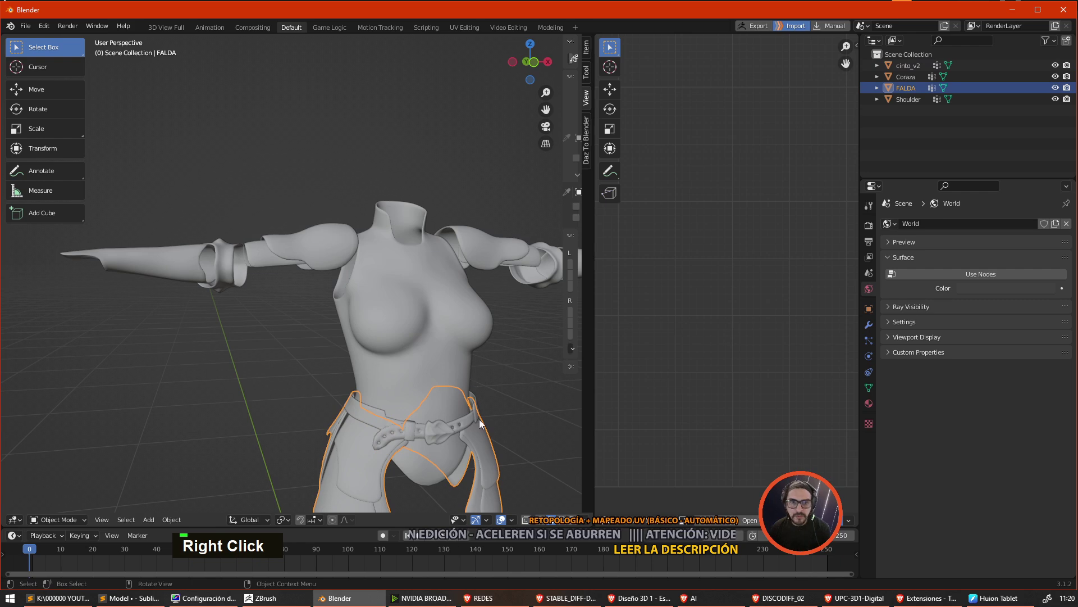
middle_click(492, 450)
middle_click(480, 396)
middle_click(520, 384)
scroll(down, 3)
middle_click(432, 289)
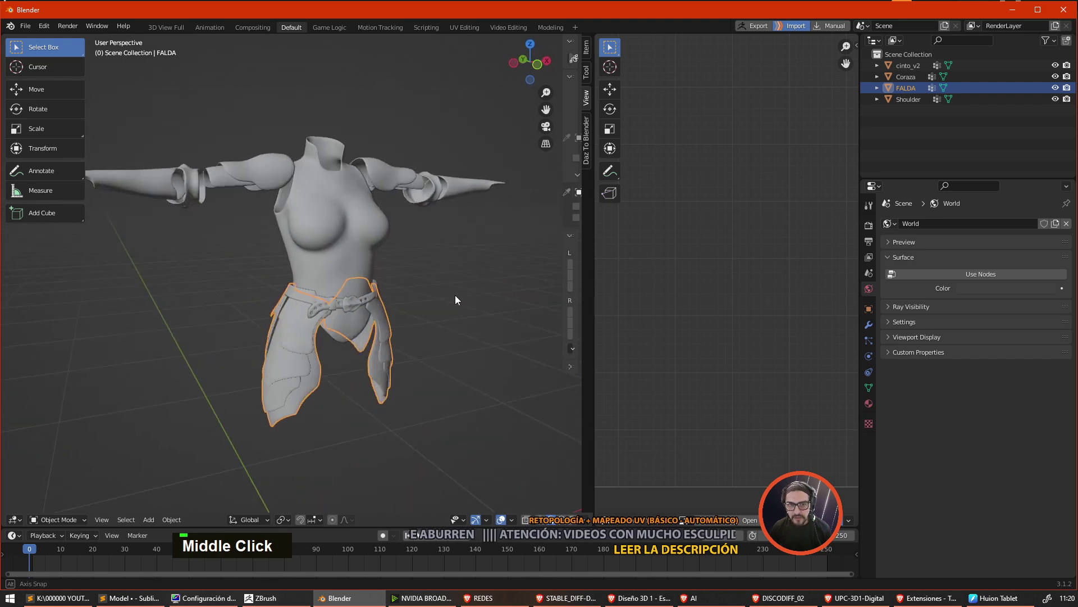
middle_click(454, 298)
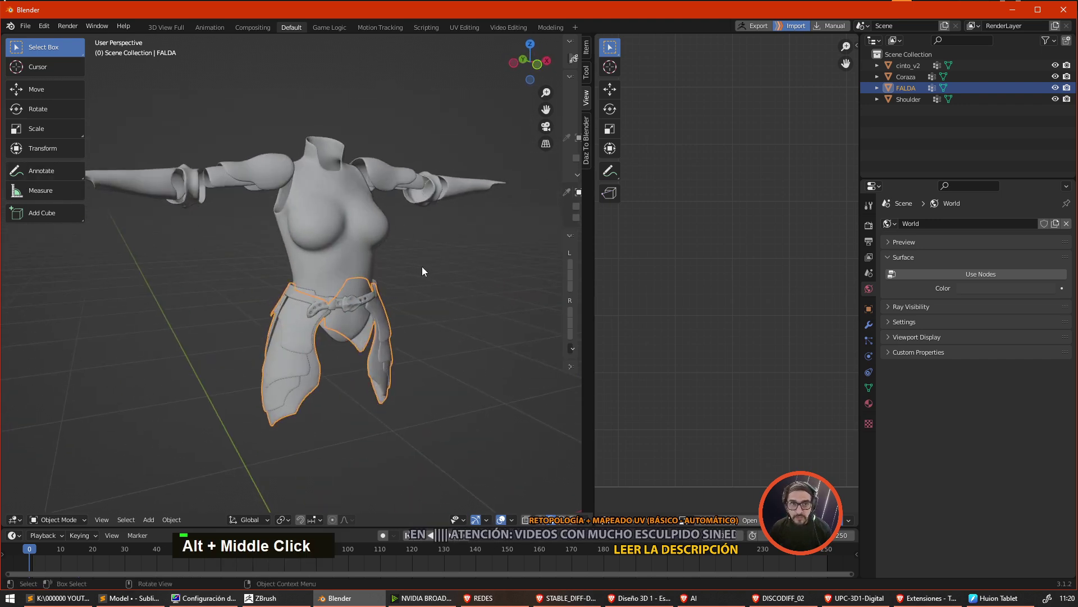
middle_click(432, 270)
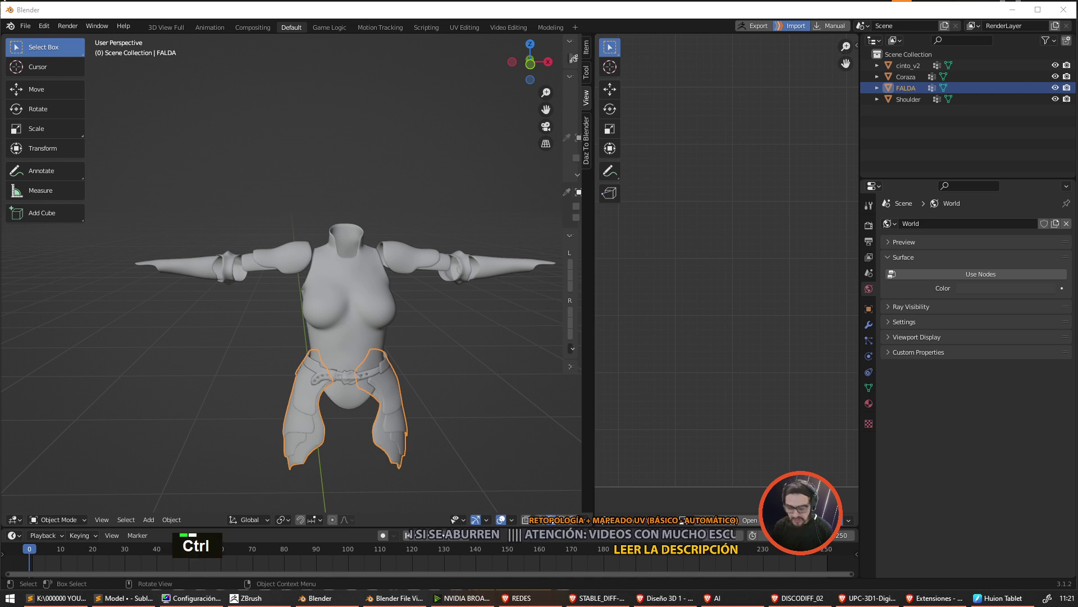
key(ctrl+c)
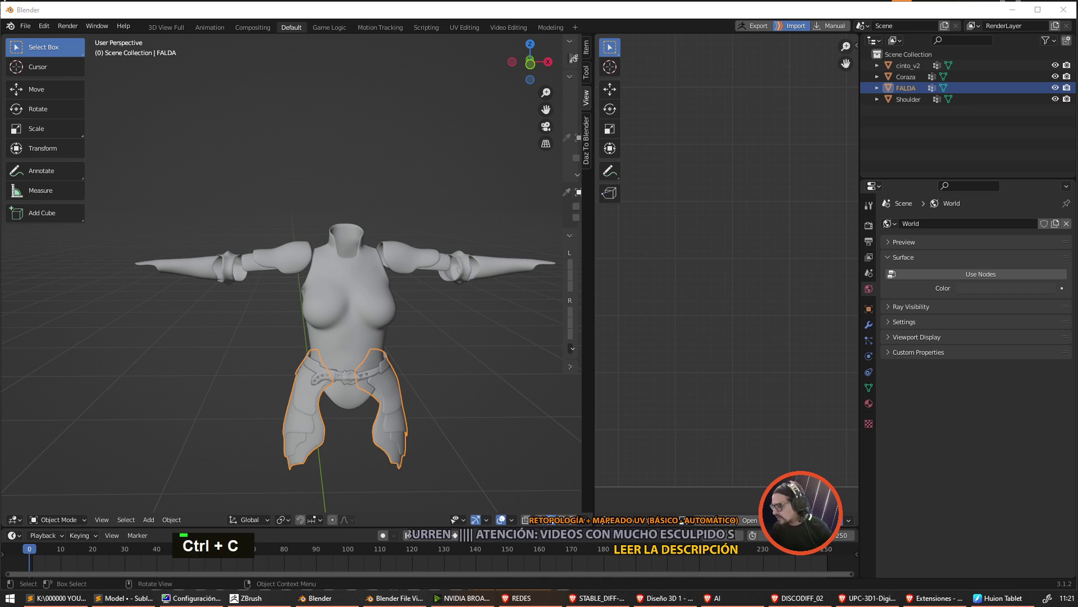
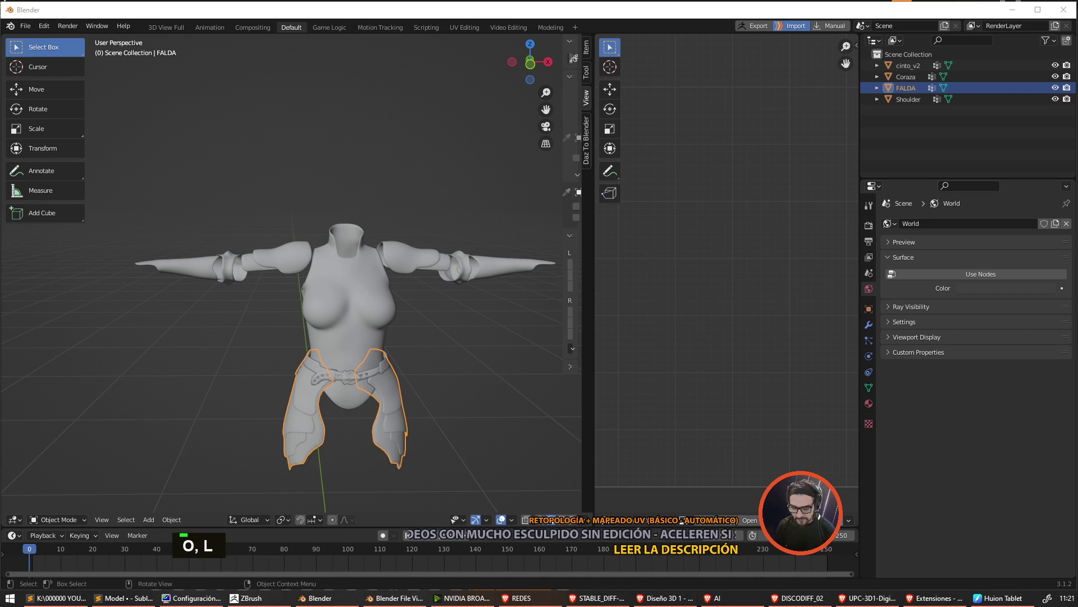
key(space)
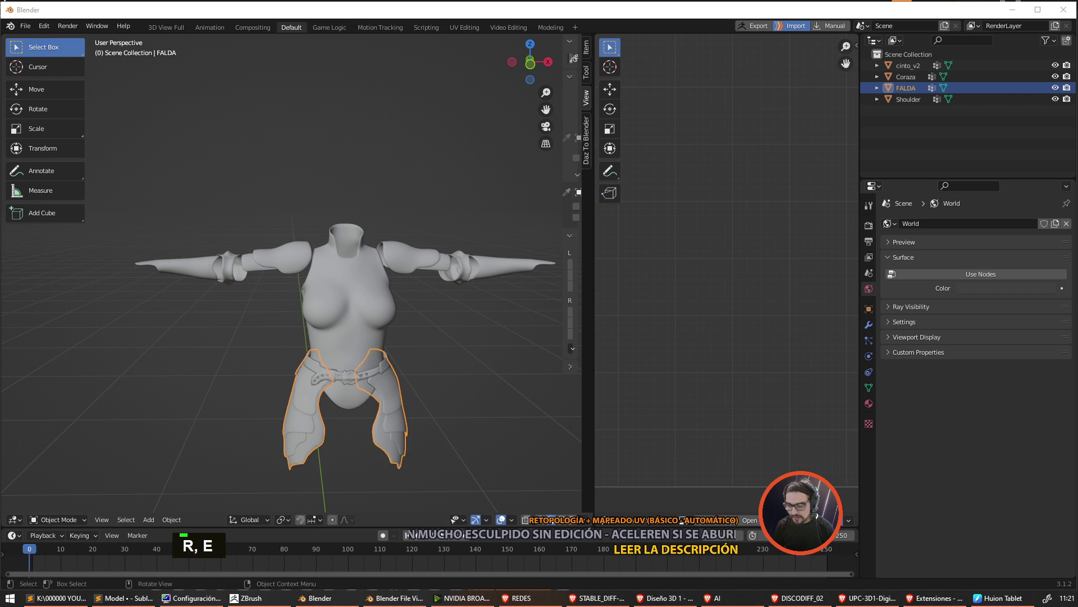
key(Return)
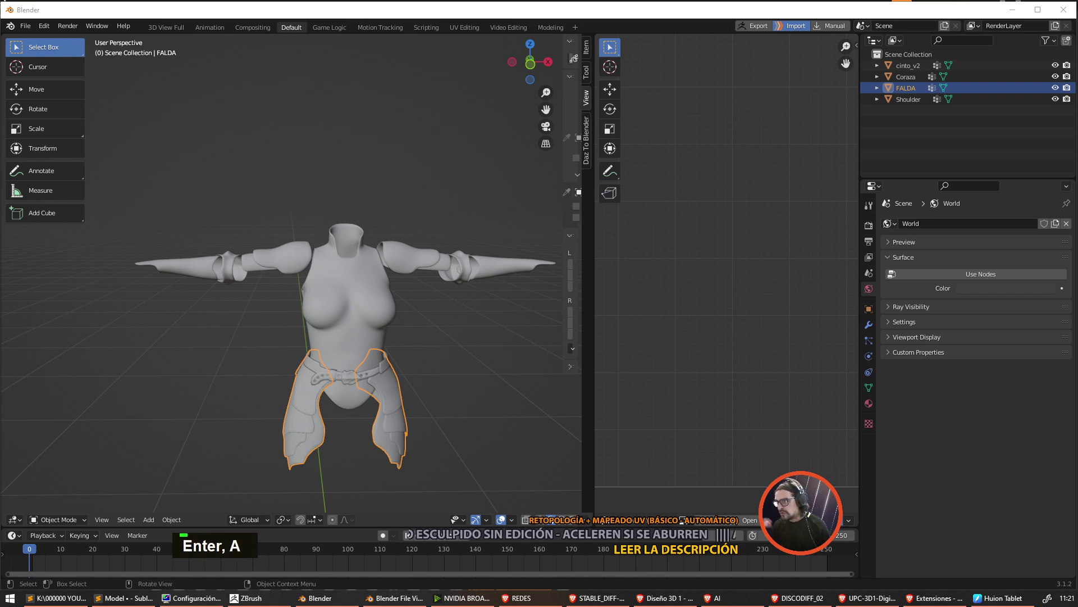
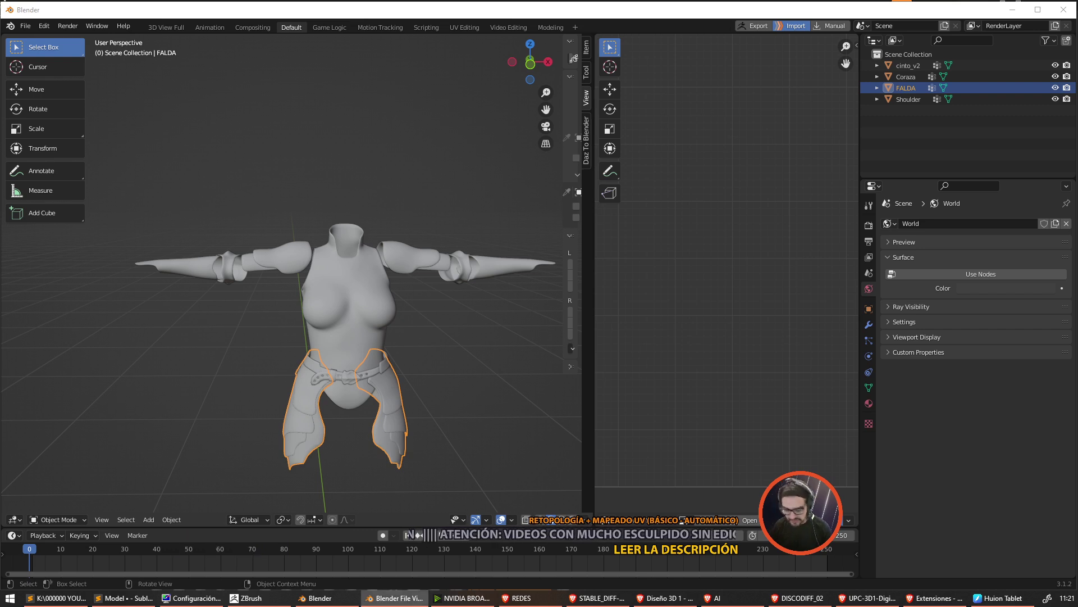
key(ctrl+v)
key(Return)
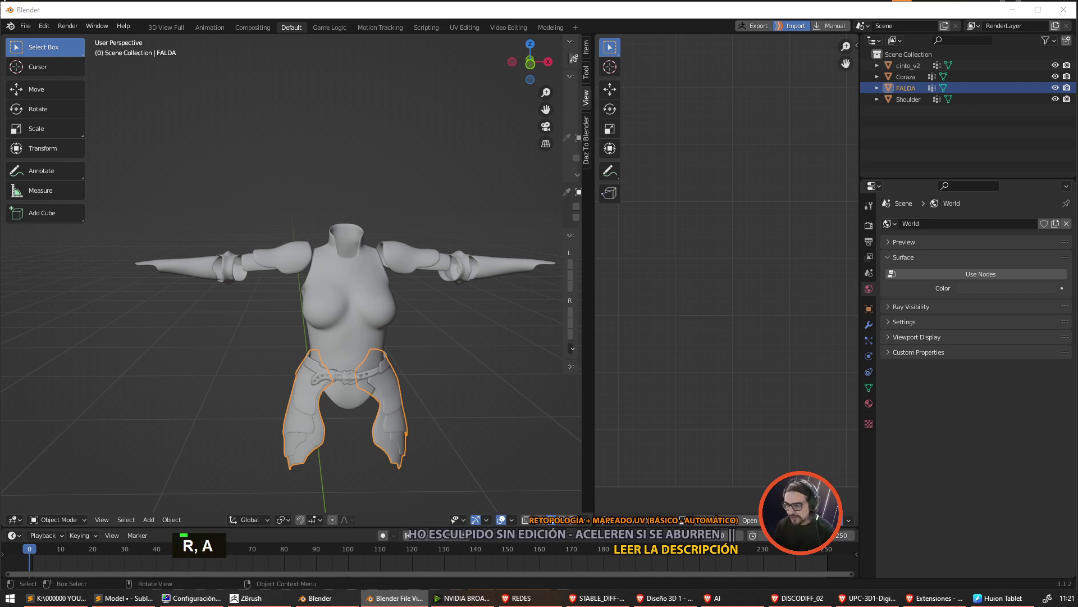
key(shift+Home)
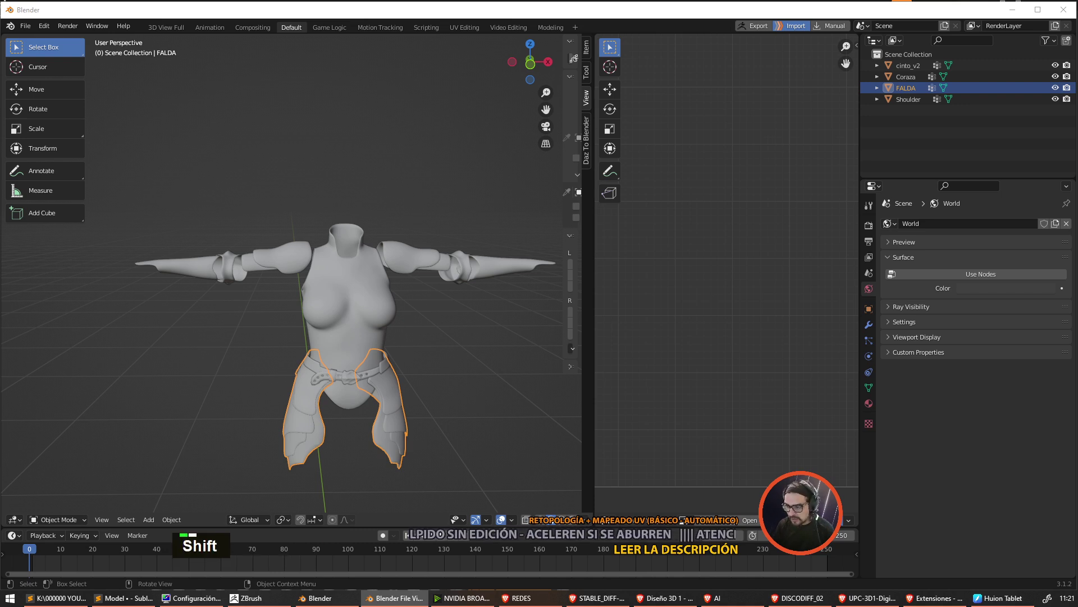
text(A, W)
- Confirm the file name entry so the scene saves as female_warrior_01.blend
key(r)
text(O, I)
key(shift+-)
key(Return)
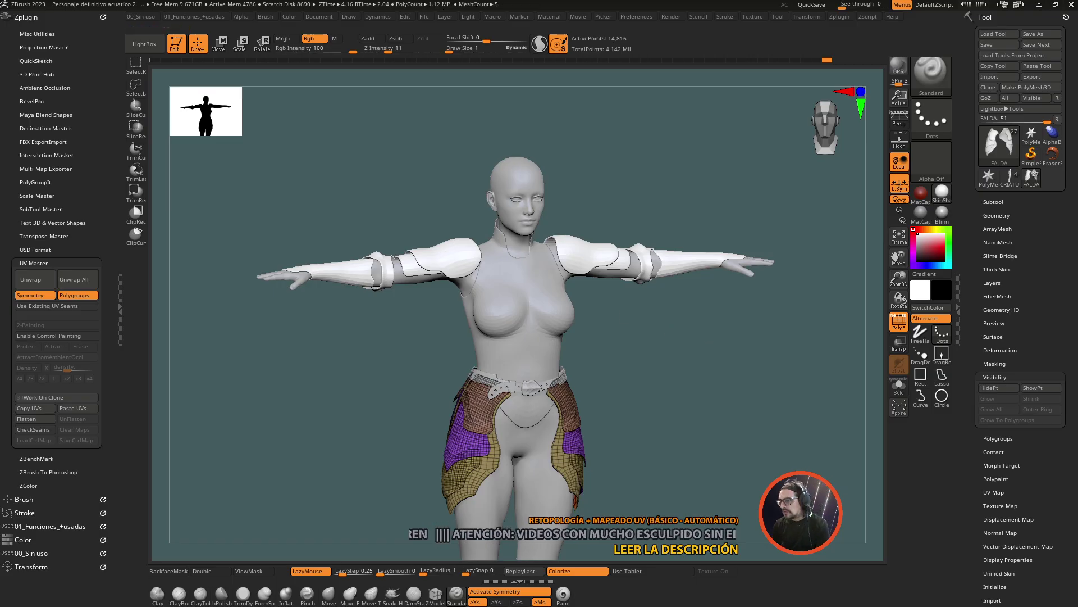
middle_click(422, 341)
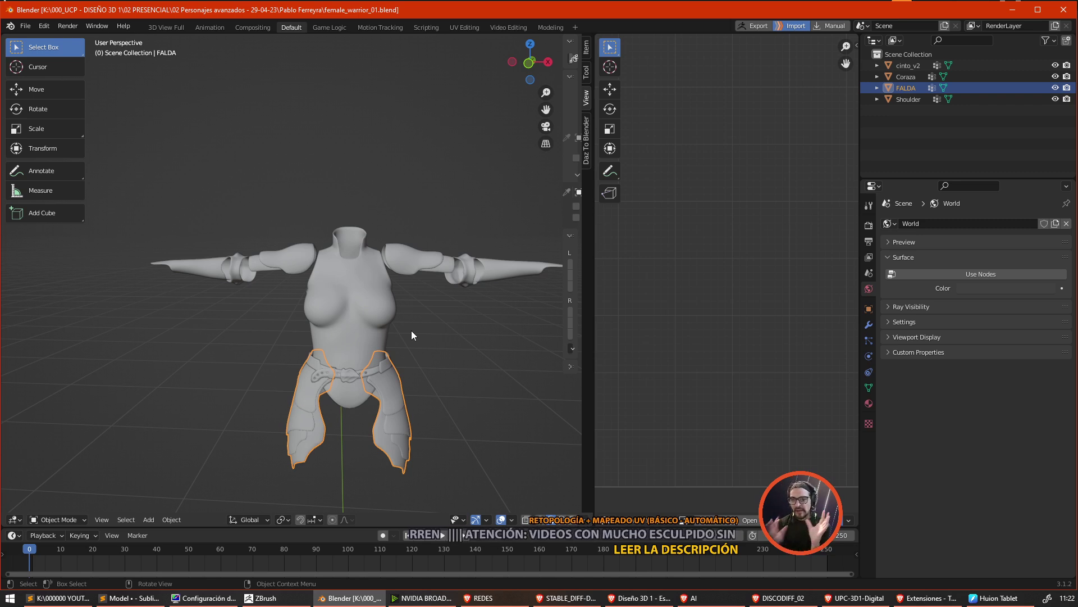
scroll(down, 3)
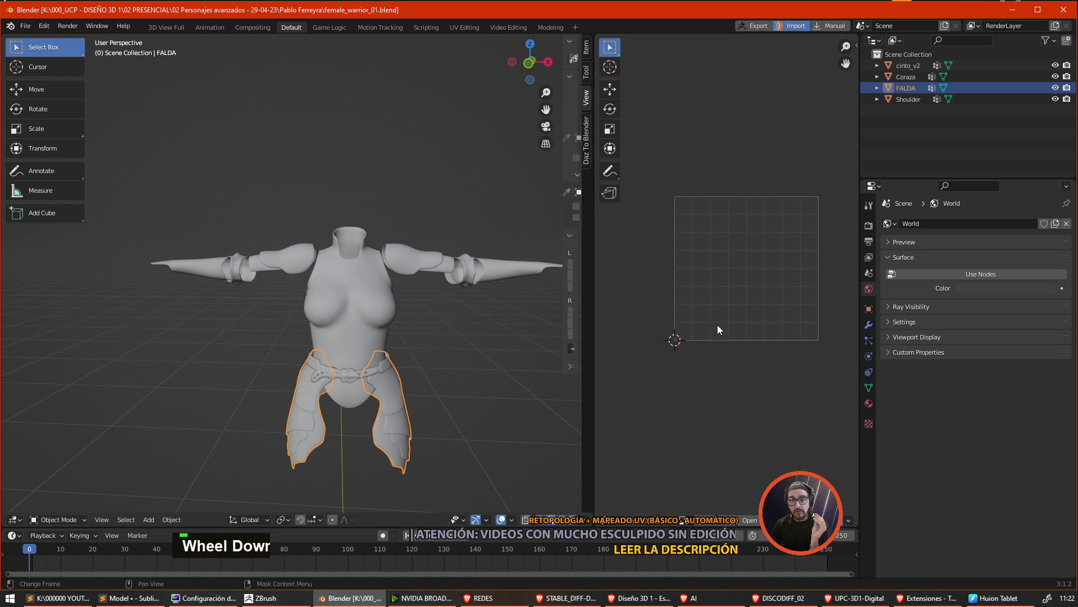